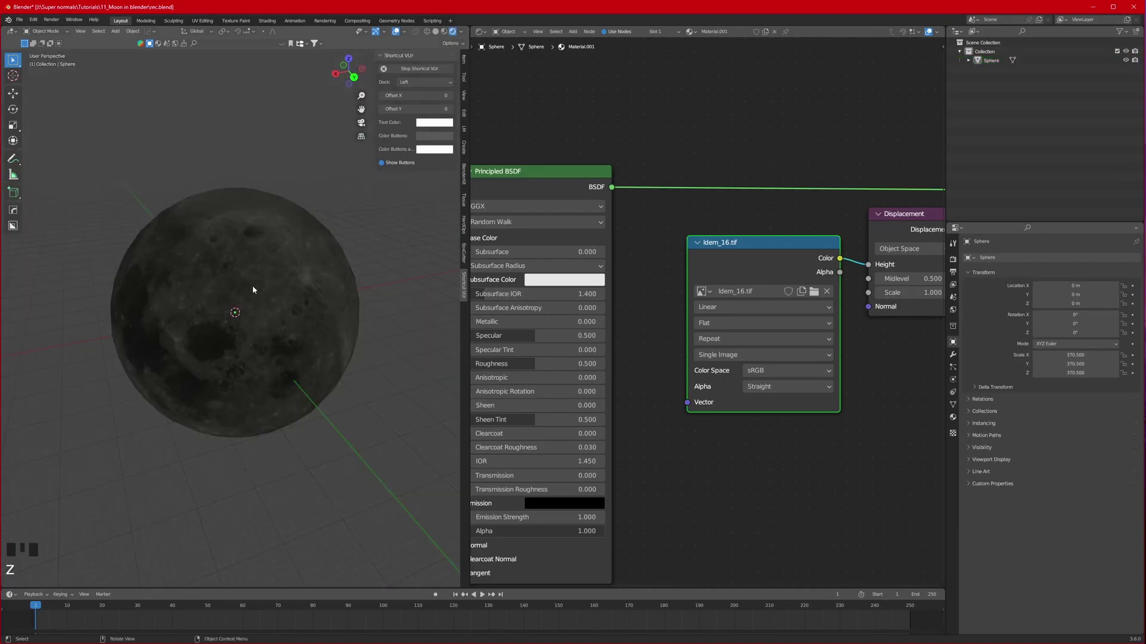
Add a Sun light above the moon sphere via Shift+A > Light > Sun for crater relief shading.
scroll(up, 3)
scroll(down, 3)
click(413, 228)
key(shift+a)
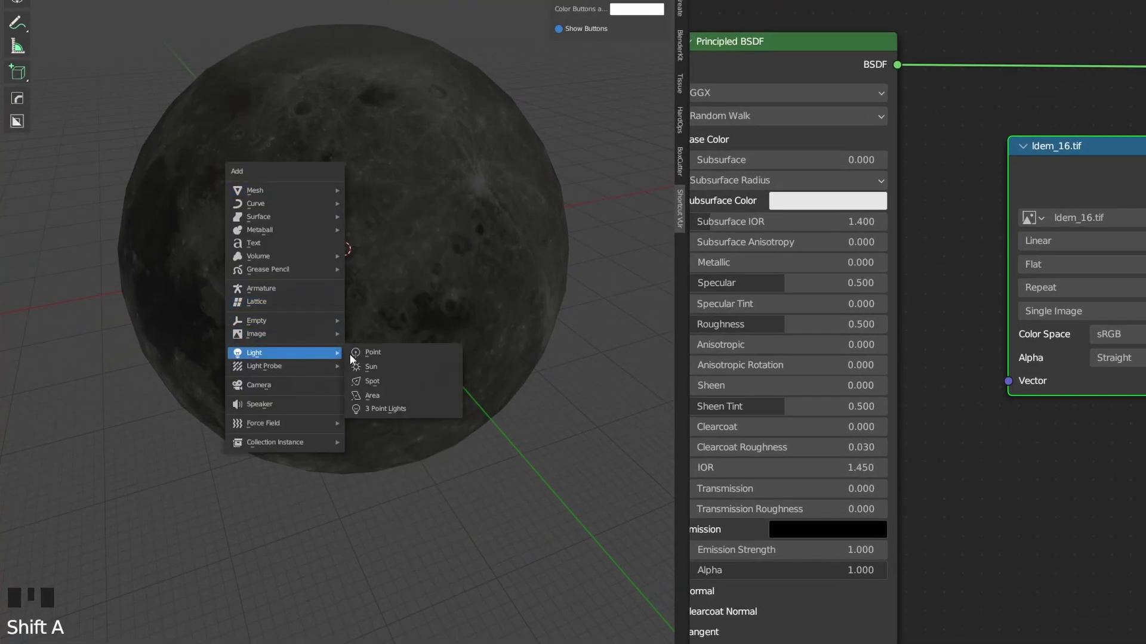
key(g)
scroll(up, 3)
click(277, 300)
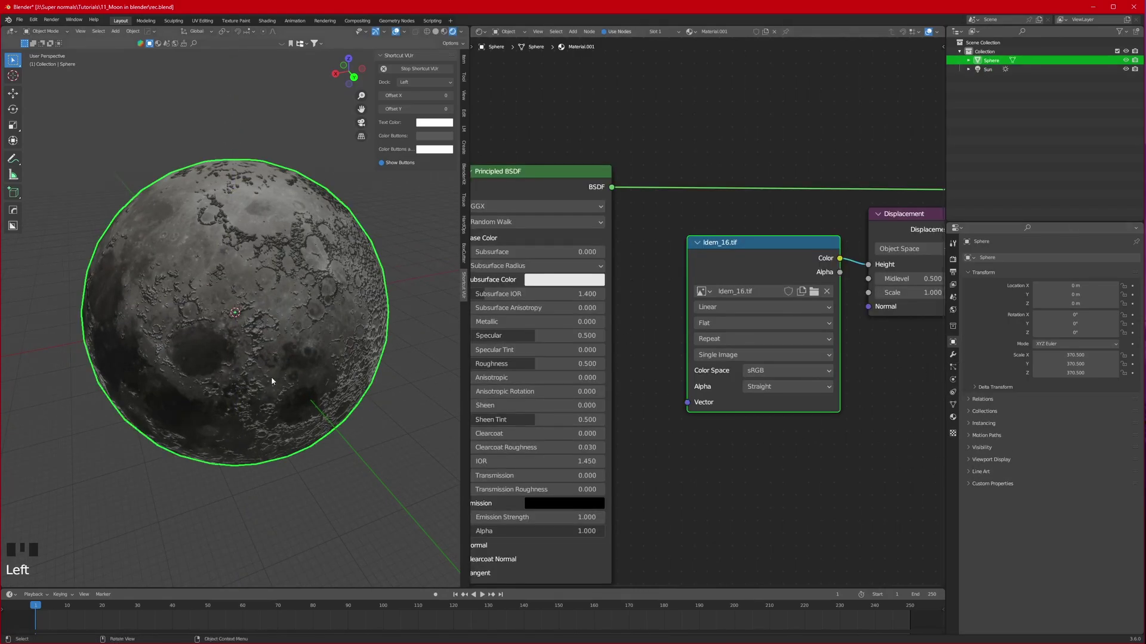
scroll(down, 3)
scroll(up, 3)
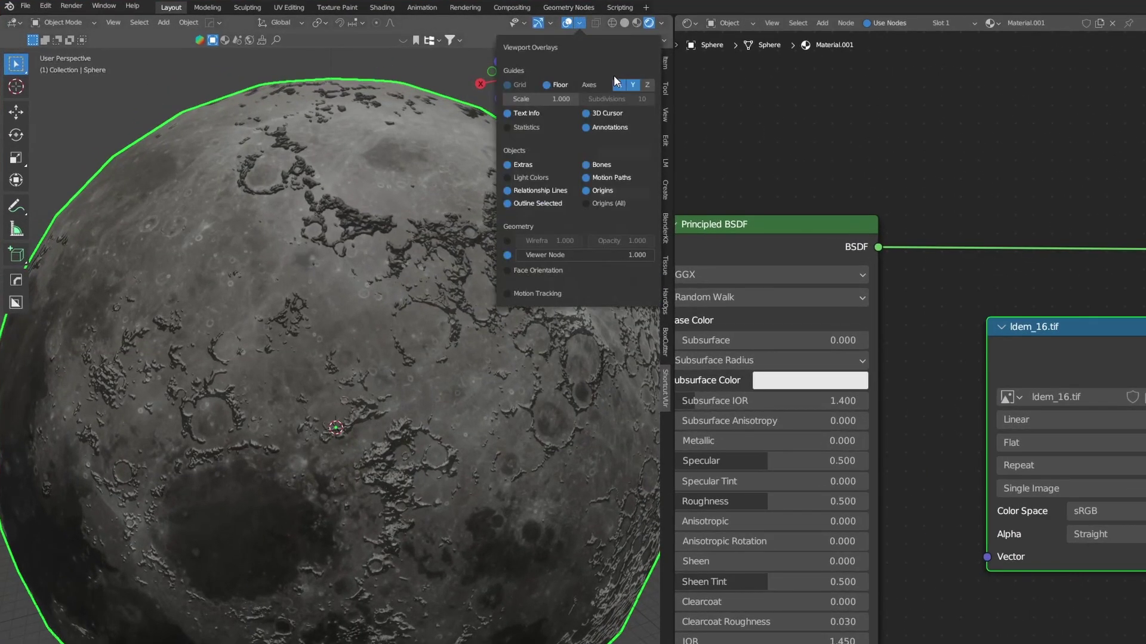
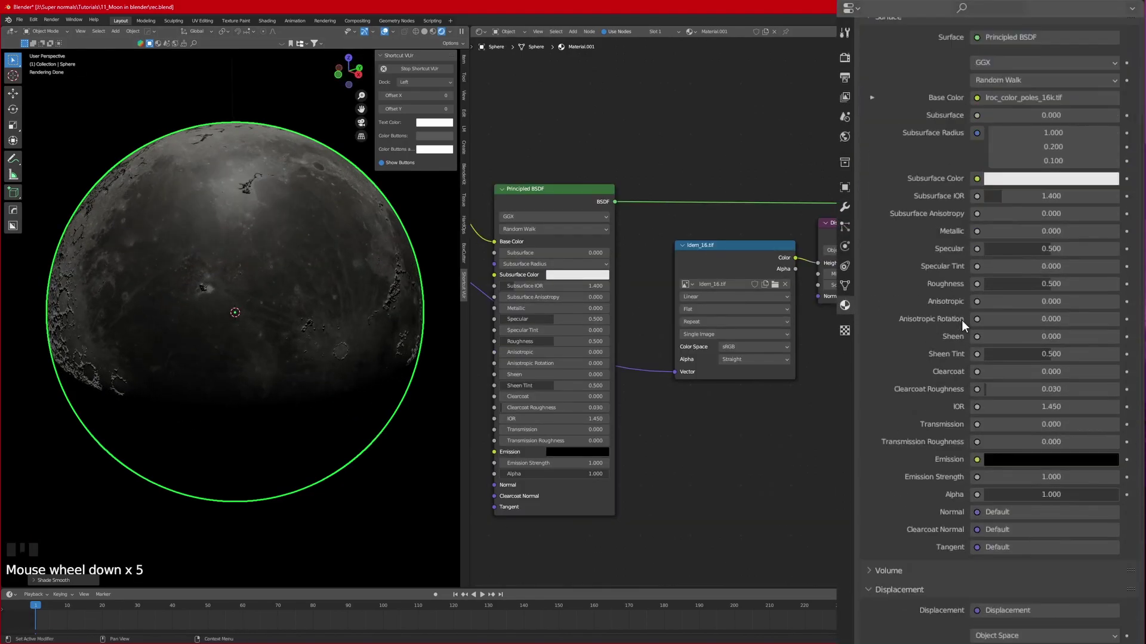
Change the moon material's Displacement setting from Bump Only to Displacement and Bump.
drag(896, 570, 960, 497)
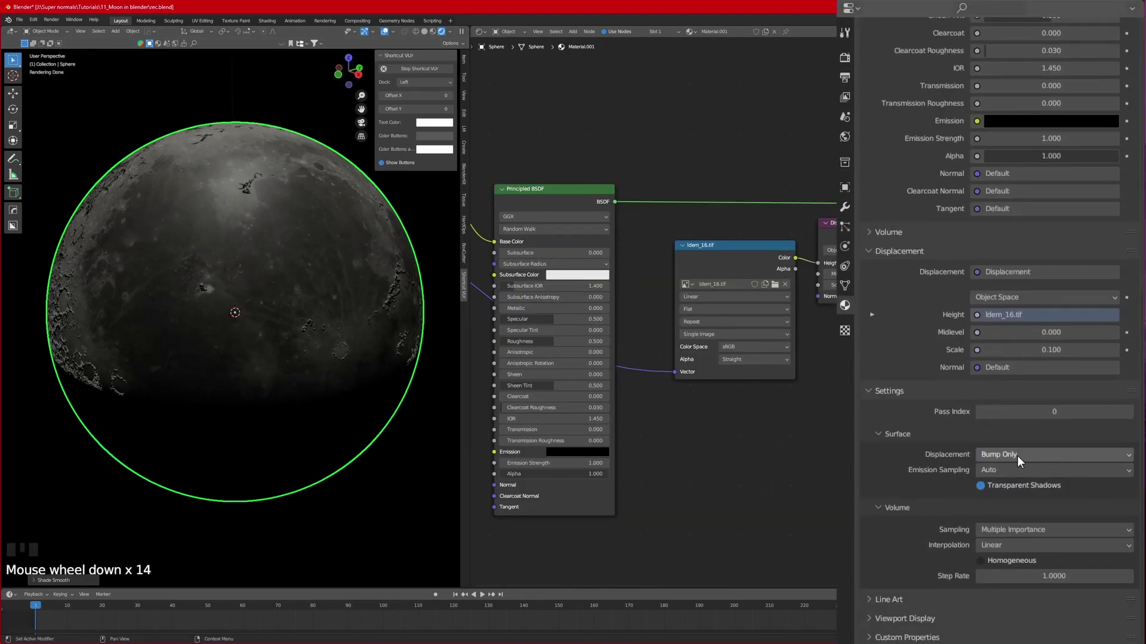
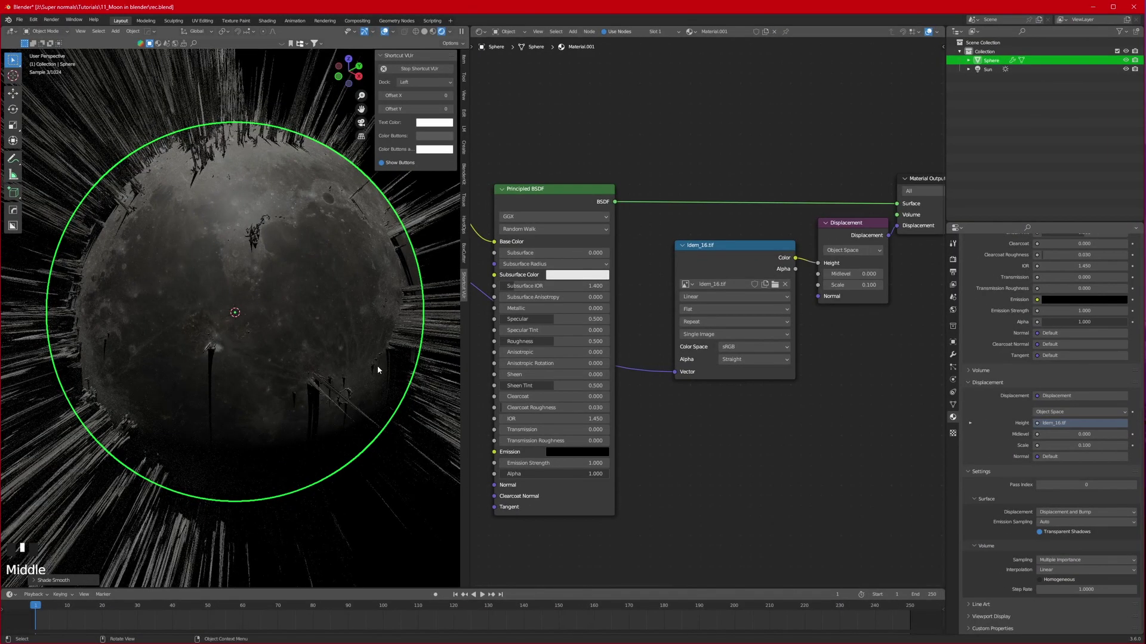
scroll(down, 3)
scroll(up, 3)
scroll(up, 3)
scroll(up, 3)
Set the height image Color Space to Raw and apply the sphere's scale to remove spikes.
click(259, 297)
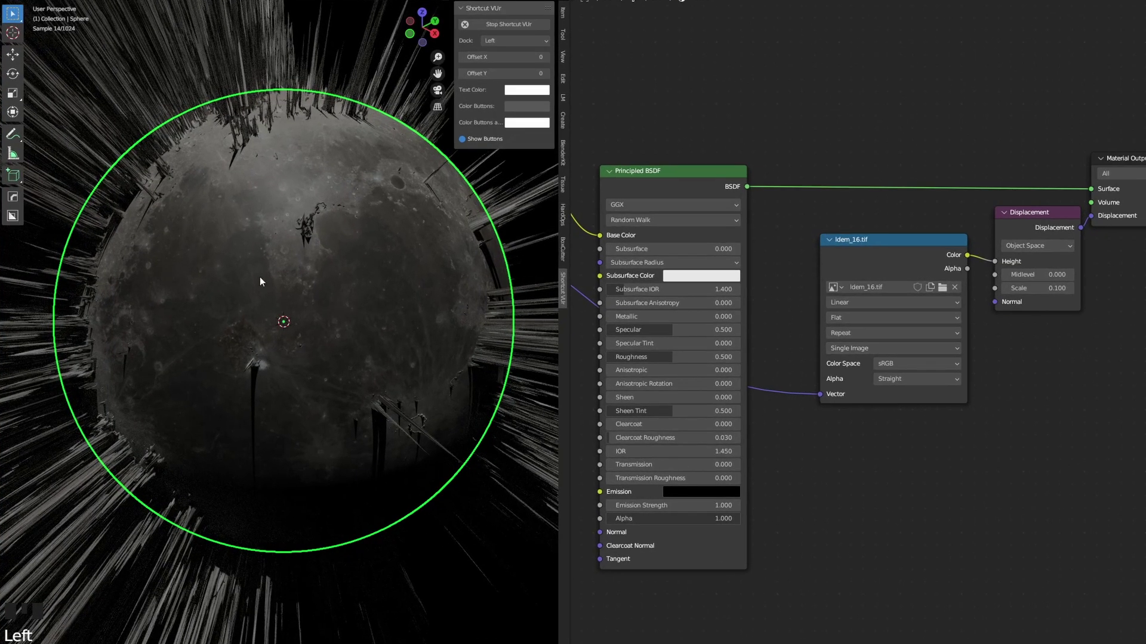
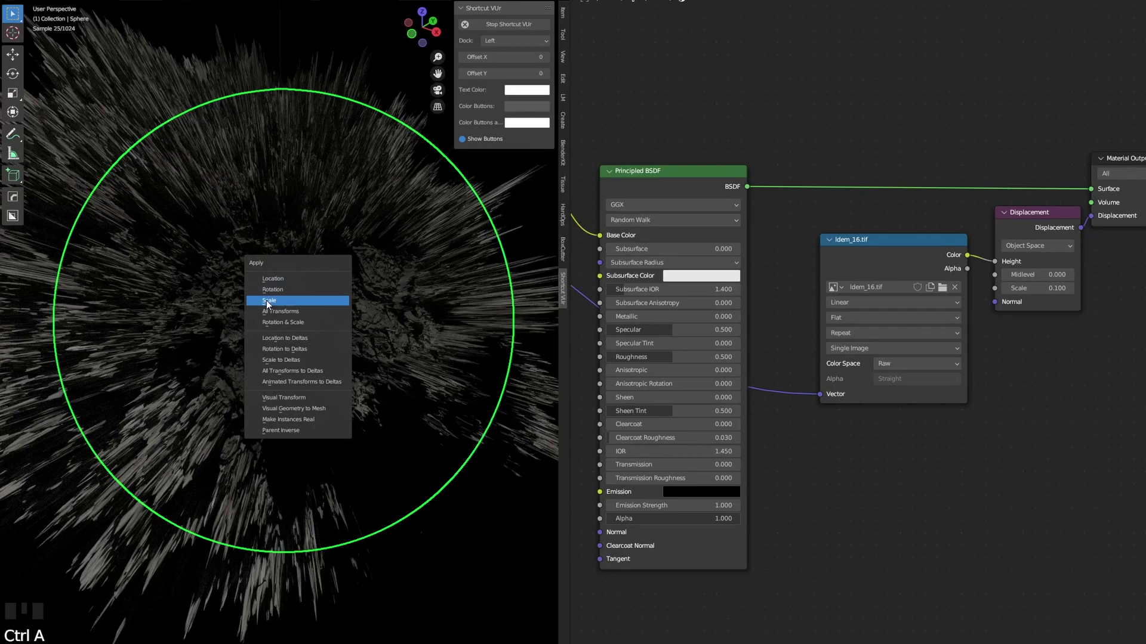
drag(278, 307, 418, 270)
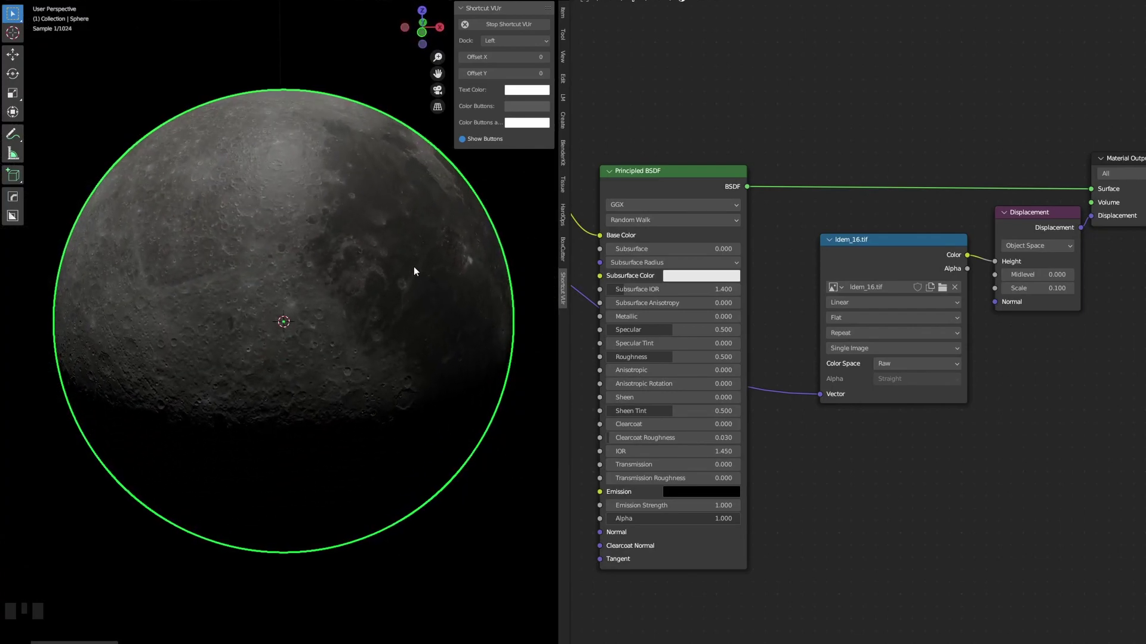
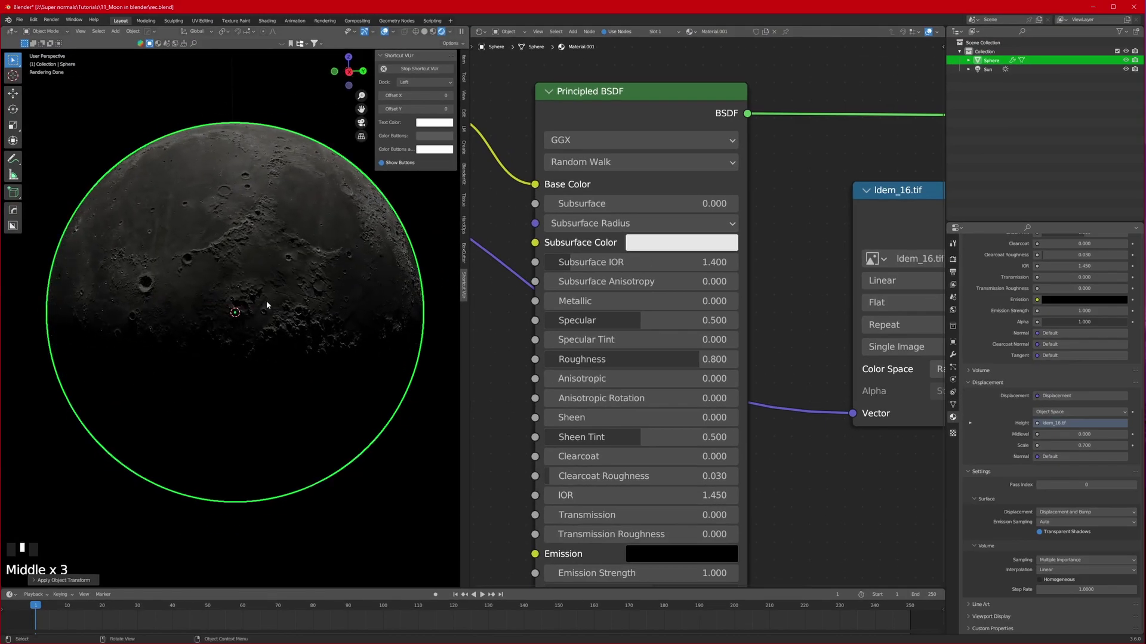
Add a Camera object to the moon scene via Shift+A.
scroll(down, 3)
key(shift+a)
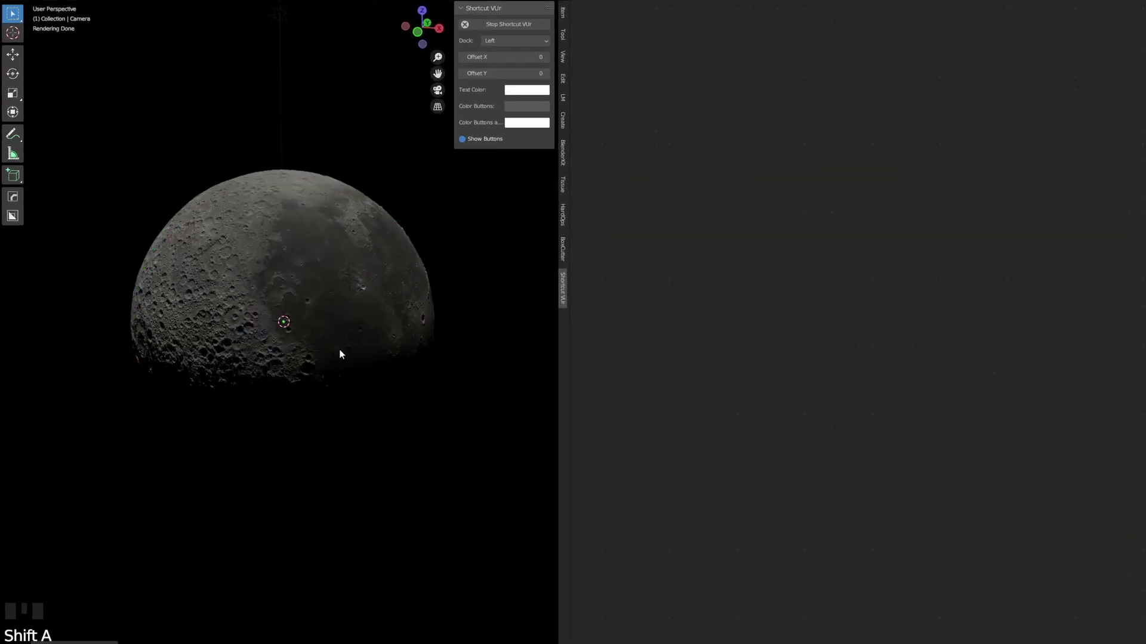
scroll(down, 3)
scroll(down, 3)
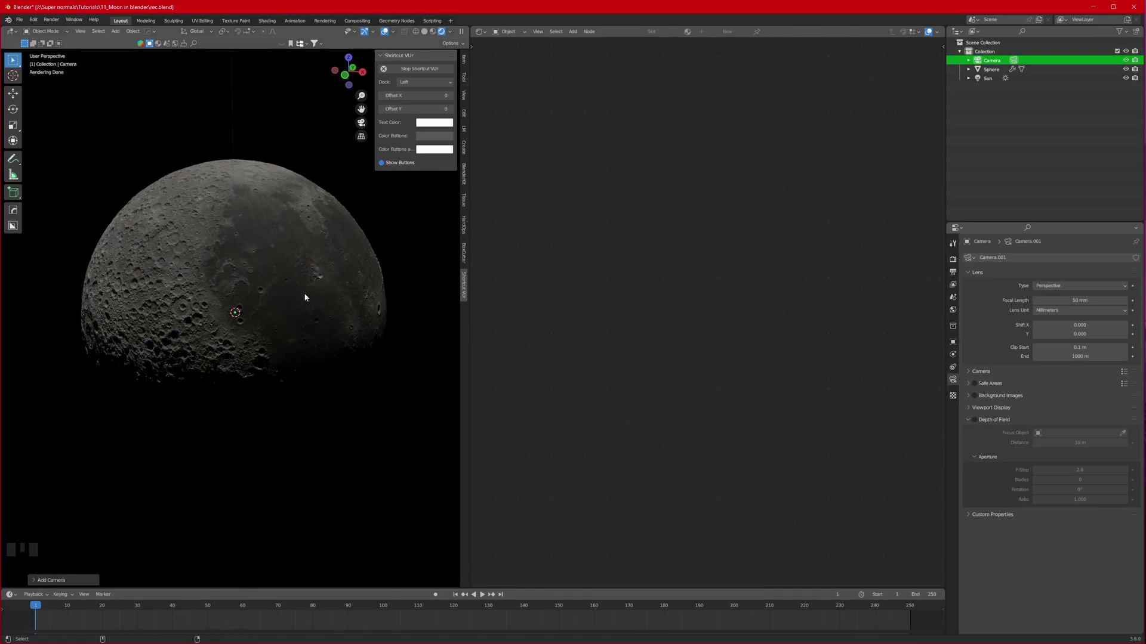
Enter camera view and move the camera along constrained axes toward the moon.
key(ctrl+alt+KP_0)
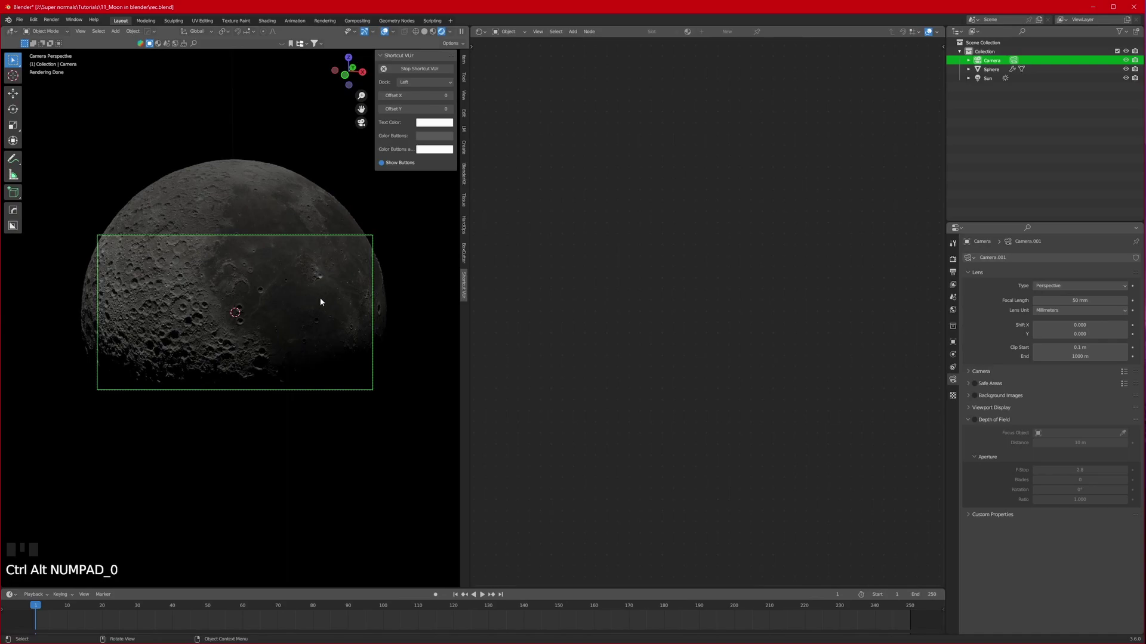
key(g)
key(g)
key(g)
key(g)
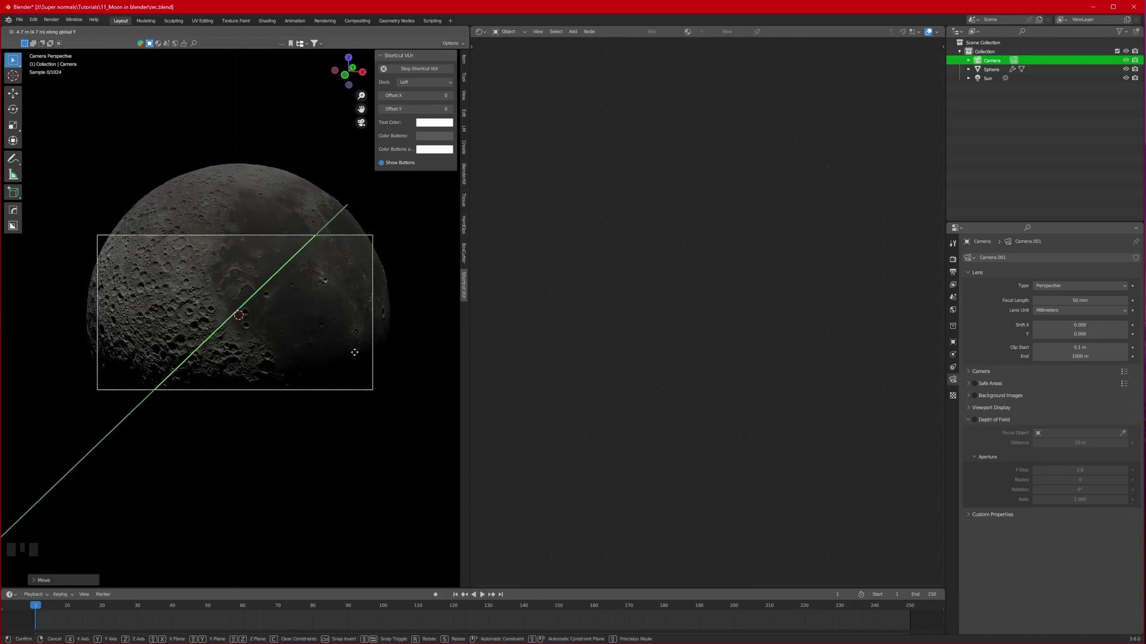
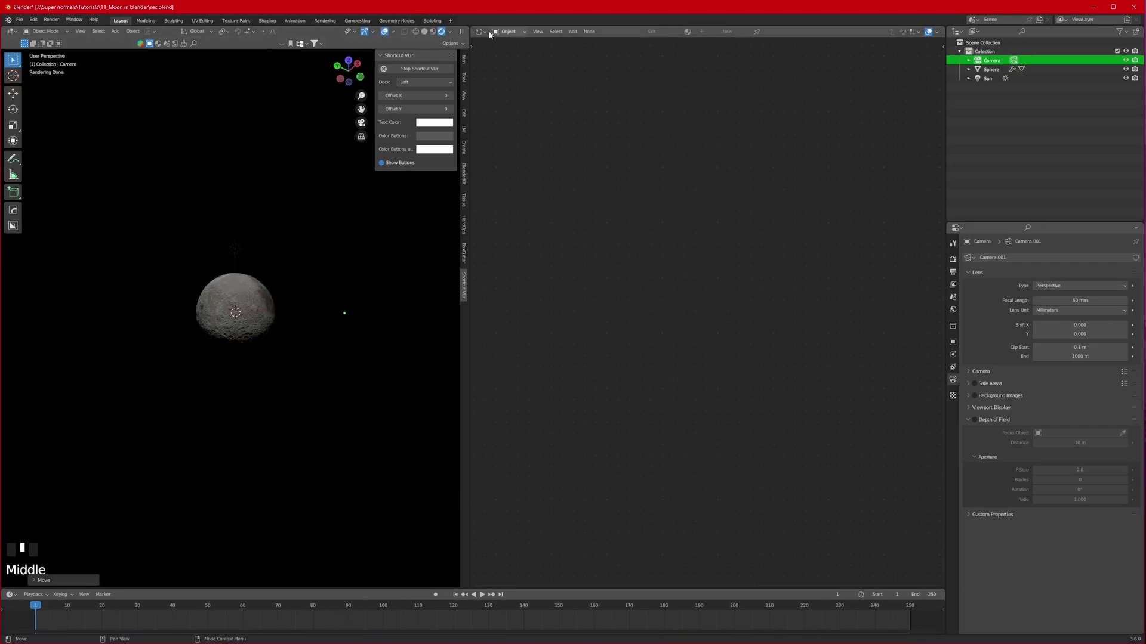
key(g)
key(KP_0)
scroll(up, 3)
scroll(up, 3)
scroll(down, 3)
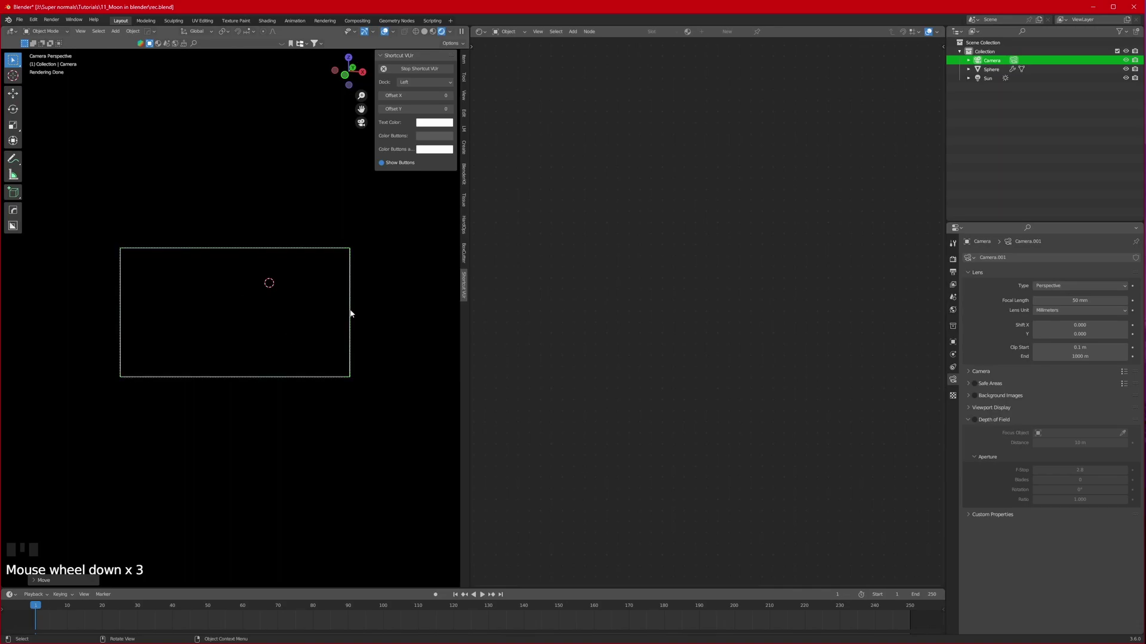
Undo and reposition the camera so the moon's lit cratered edge fills the frame.
key(ctrl+z)
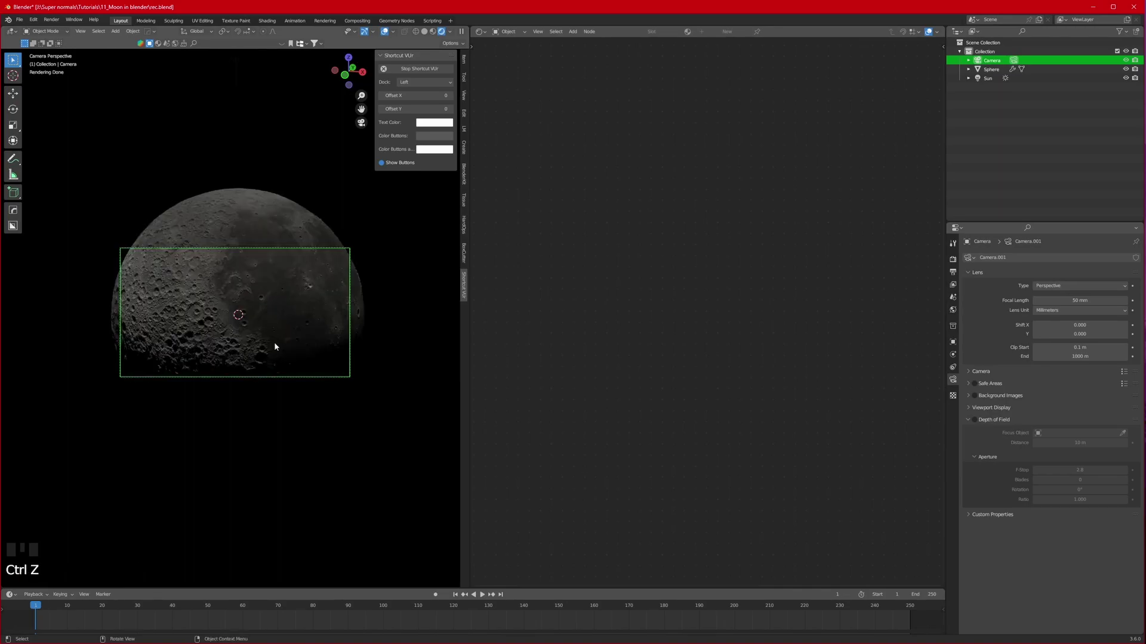
key(g)
key(g)
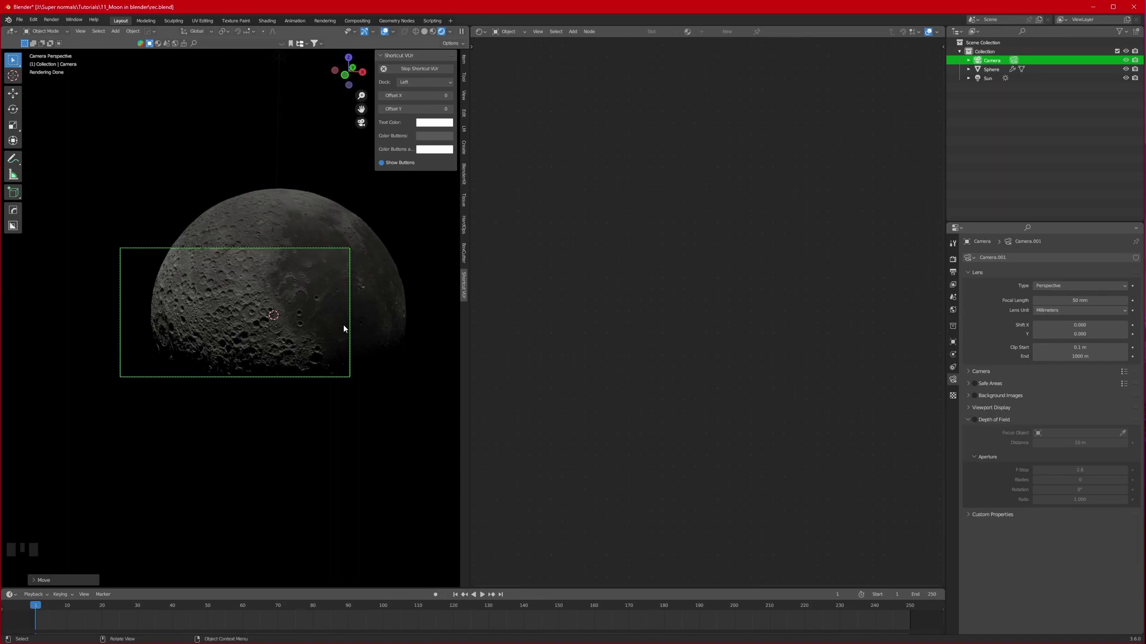
scroll(down, 3)
scroll(up, 3)
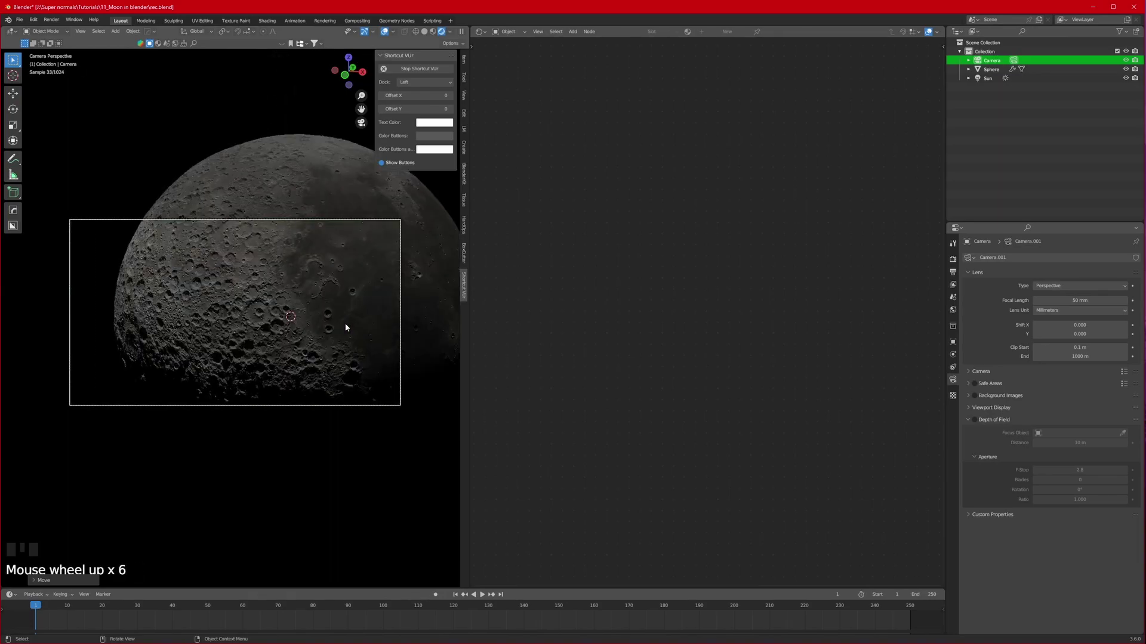
scroll(up, 3)
scroll(down, 3)
scroll(up, 3)
scroll(down, 3)
Set the camera's Clip End distance to 5000 m in Camera Properties.
click(845, 250)
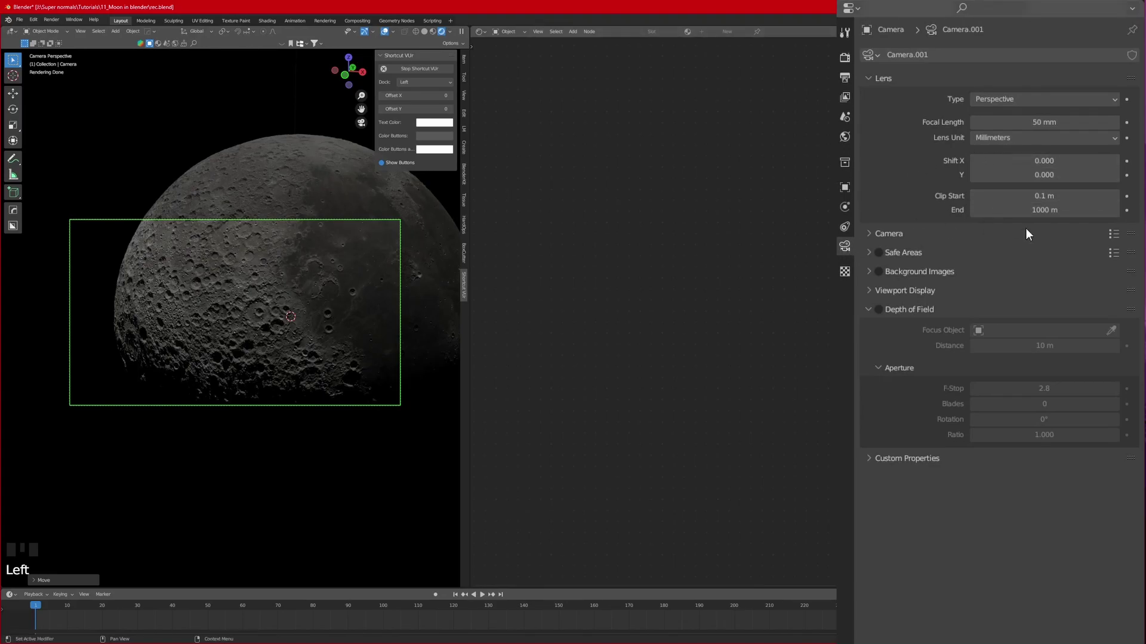
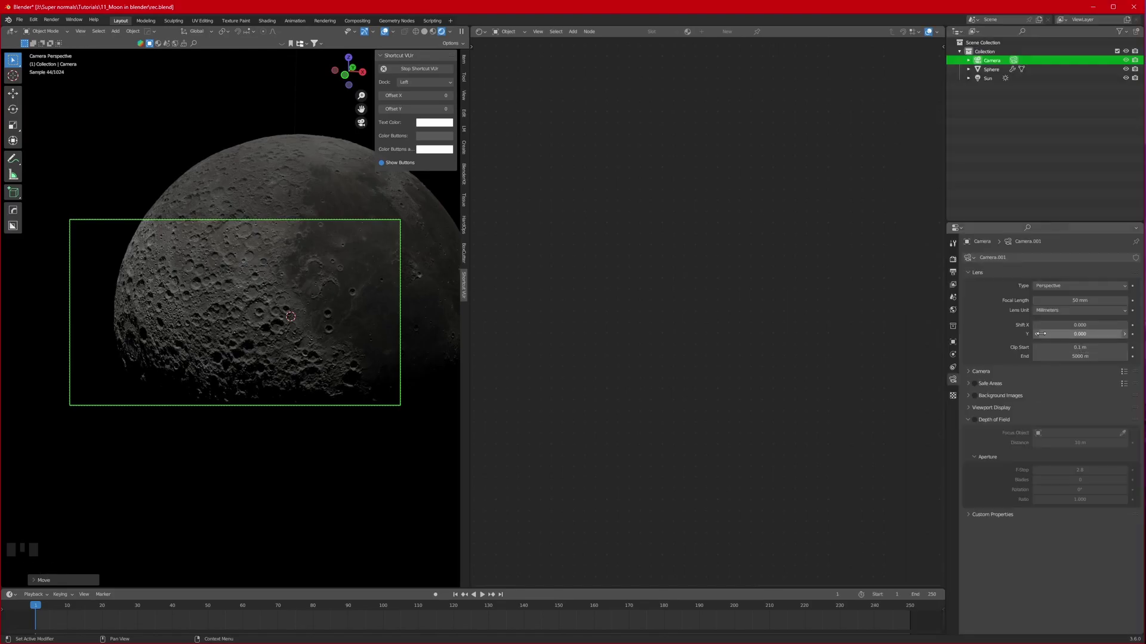
scroll(down, 3)
drag(290, 360, 331, 373)
scroll(down, 3)
middle_click(338, 368)
Move the camera in camera view so the whole lit half of the moon is framed.
key(g)
key(KP_0)
scroll(up, 3)
key(g)
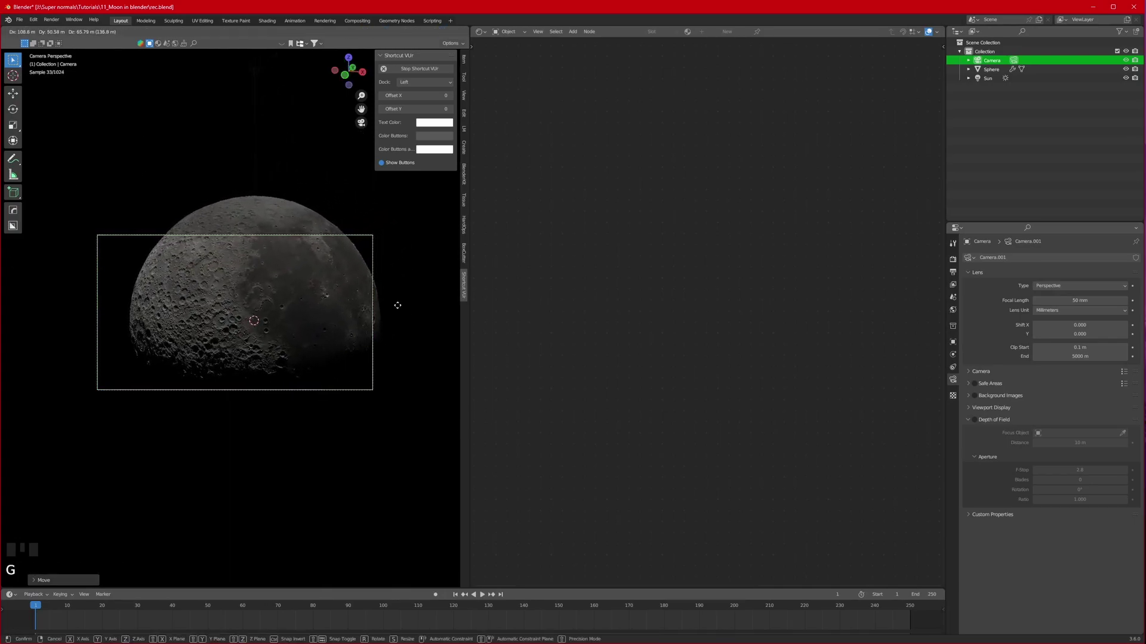
key(g)
click(389, 342)
click(376, 344)
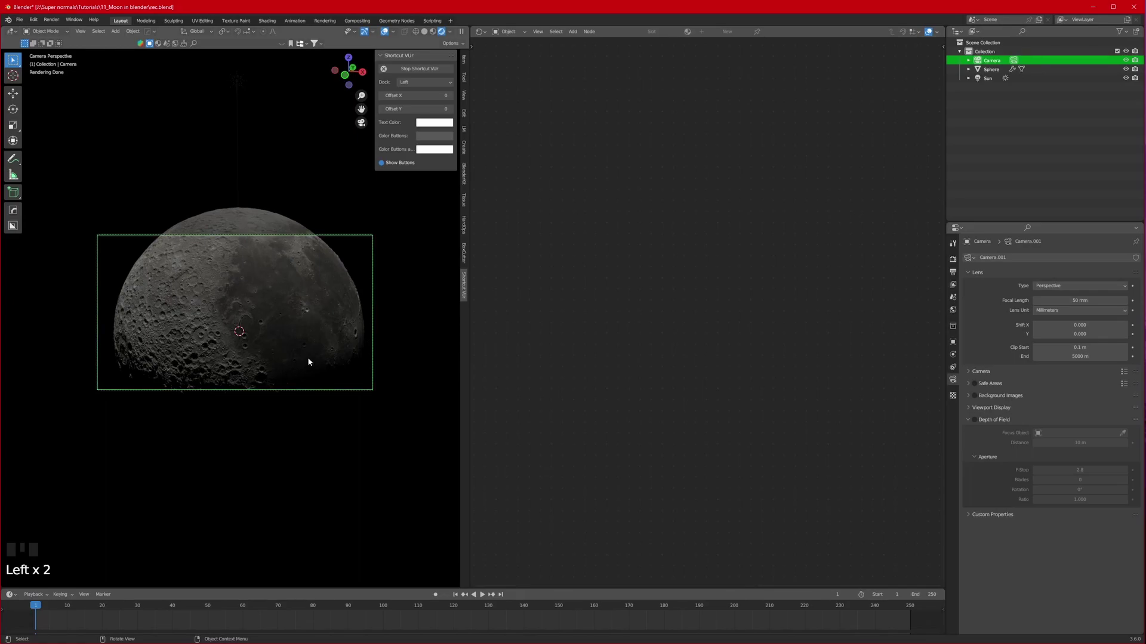
Select the moon sphere to inspect its material nodes, then switch the Shader Editor to World.
click(285, 334)
scroll(up, 3)
scroll(down, 3)
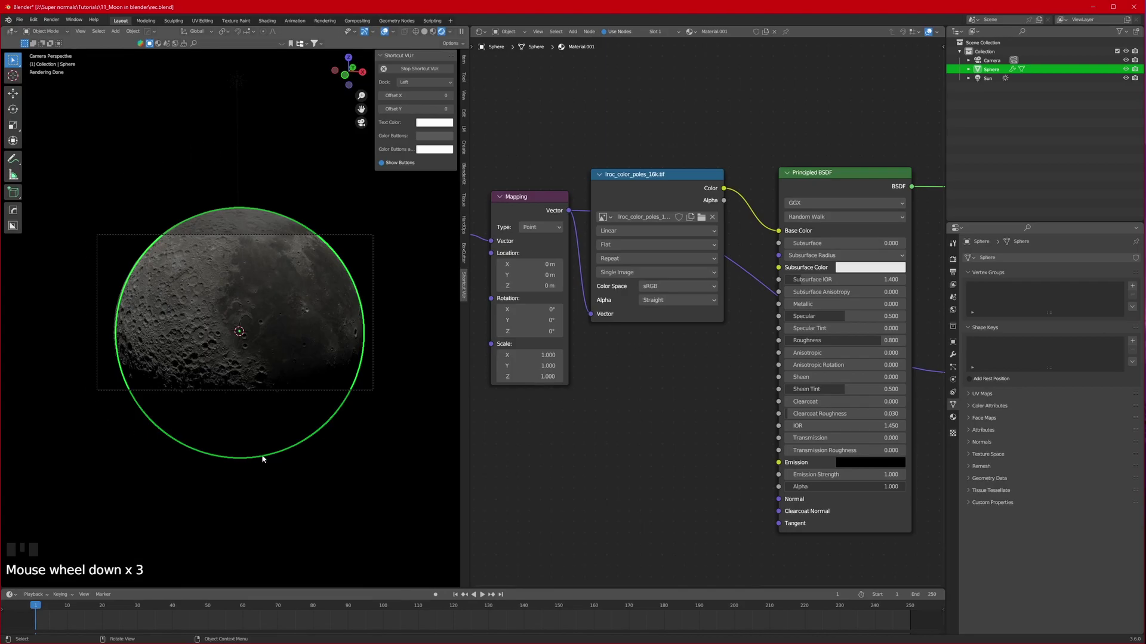
click(394, 294)
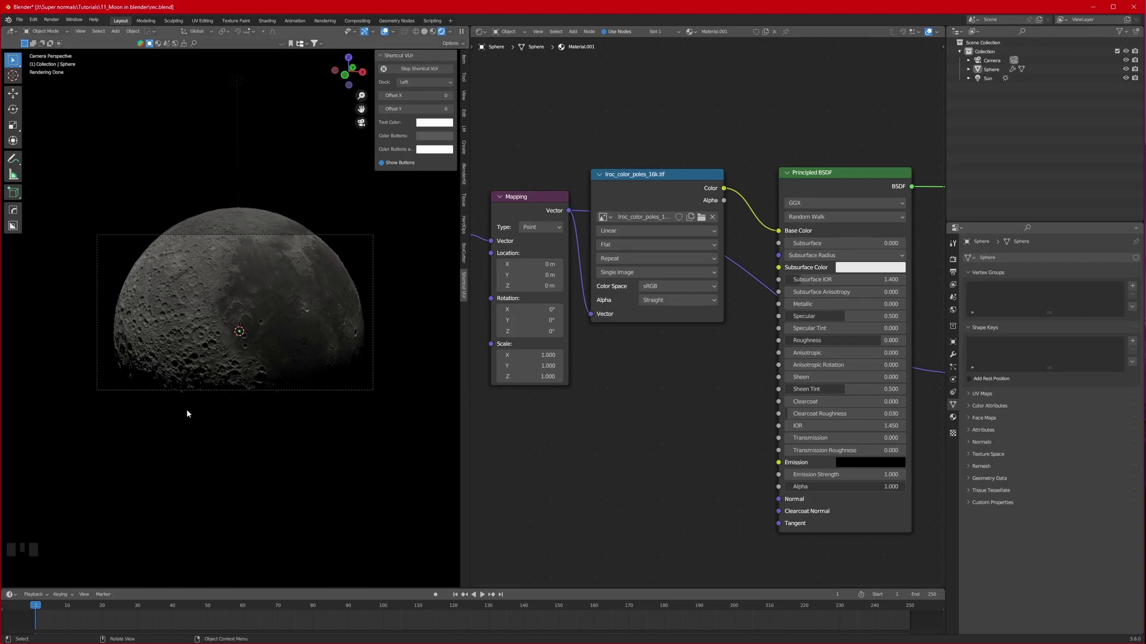
click(404, 285)
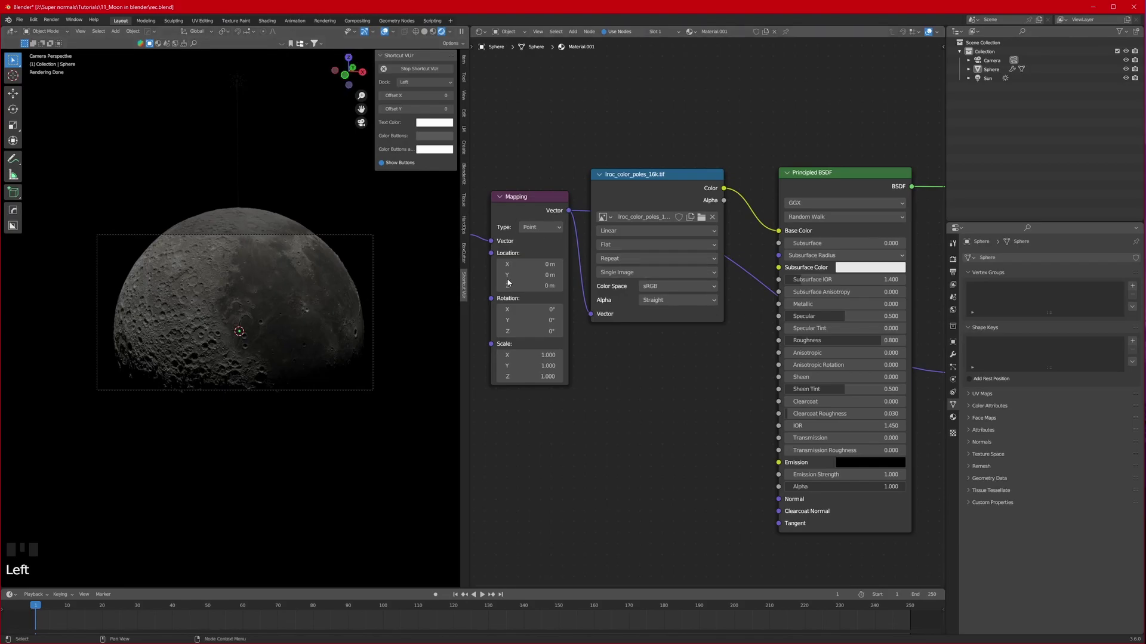
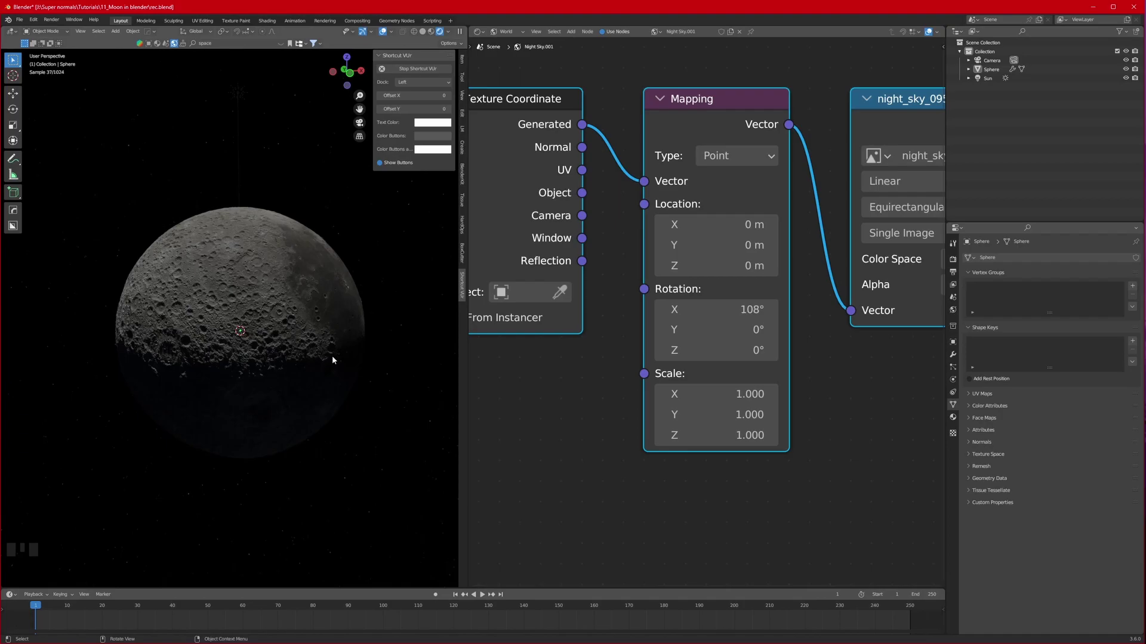
Zoom the world node view showing the night_sky Environment Texture with Mapping rotated 108° on X.
scroll(up, 3)
scroll(down, 3)
scroll(up, 3)
middle_click(310, 337)
key(KP_0)
click(352, 268)
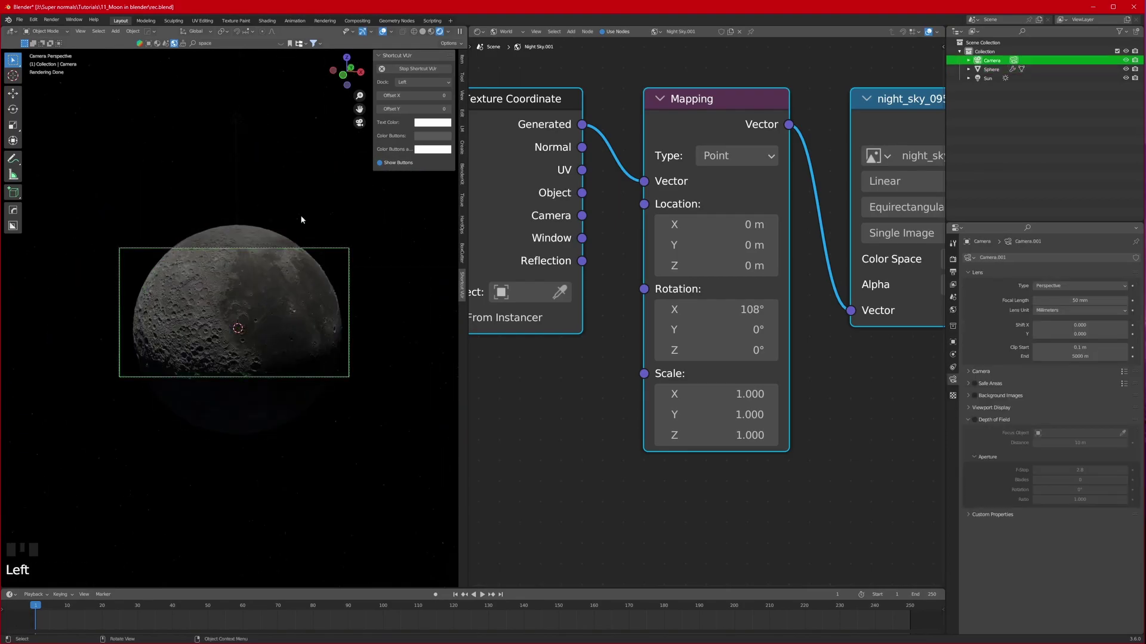
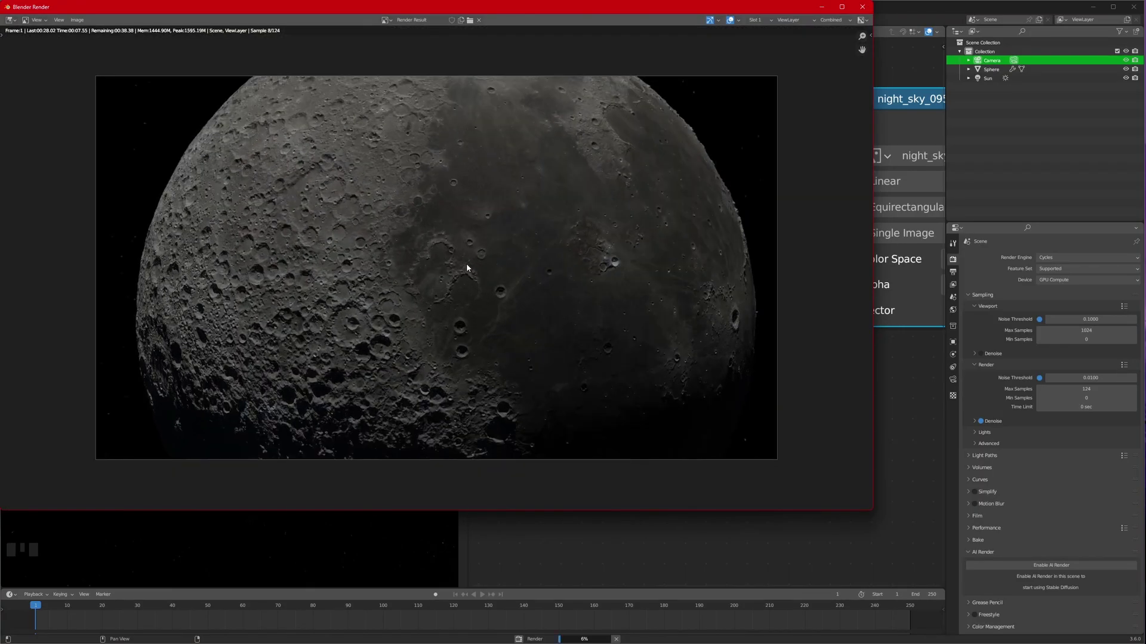
scroll(down, 3)
click(309, 325)
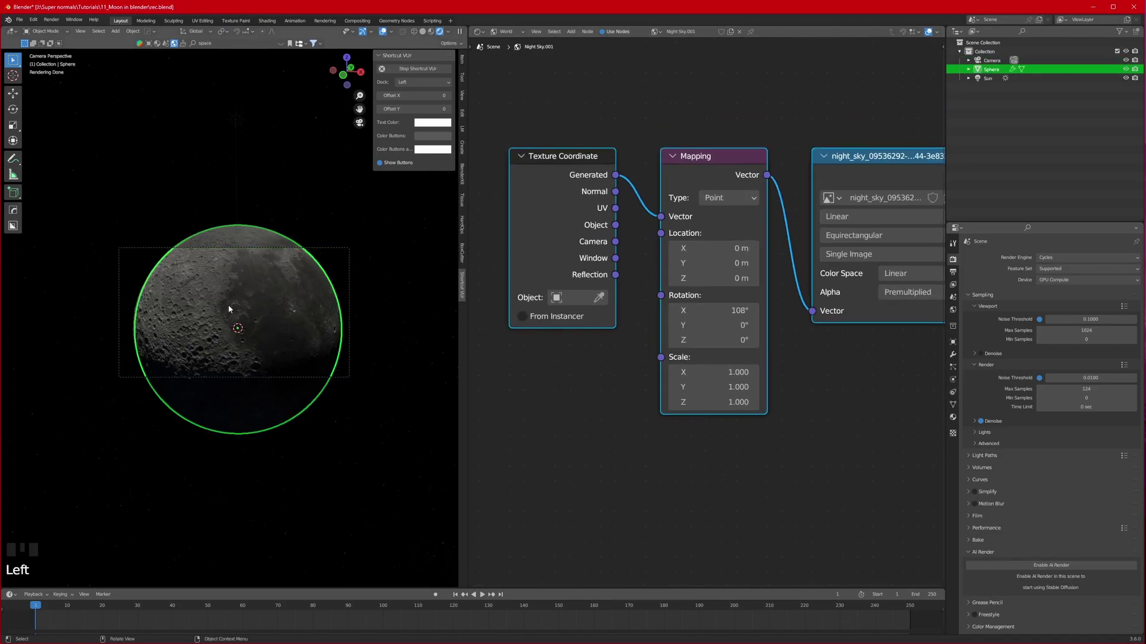
Set the Cycles Feature Set to Experimental in Render Properties.
click(846, 210)
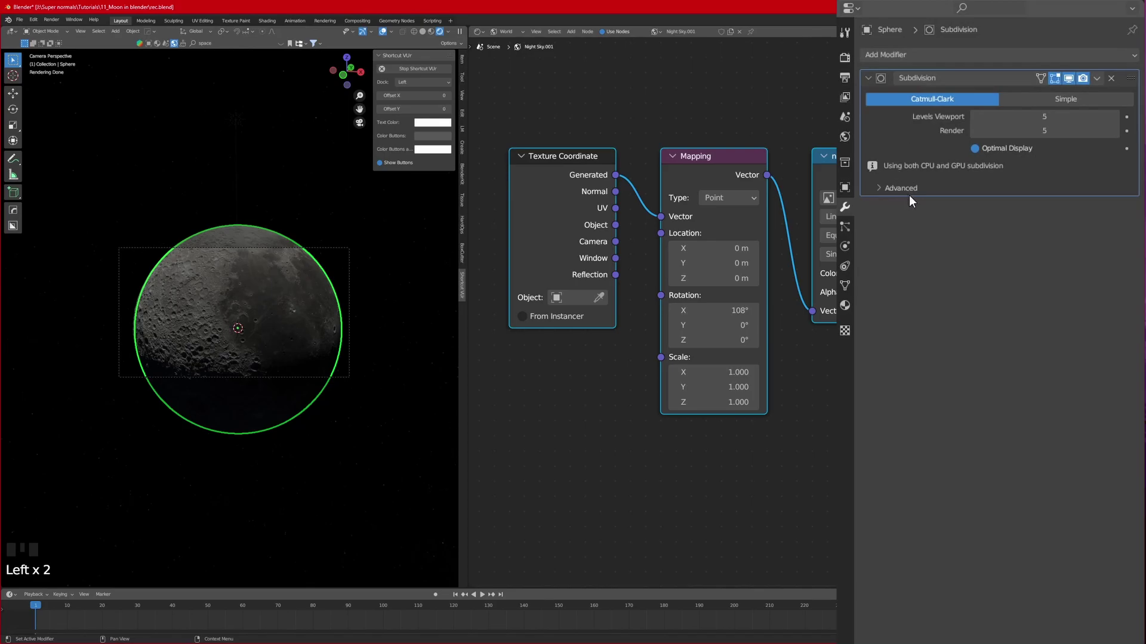
drag(899, 188, 851, 74)
click(850, 57)
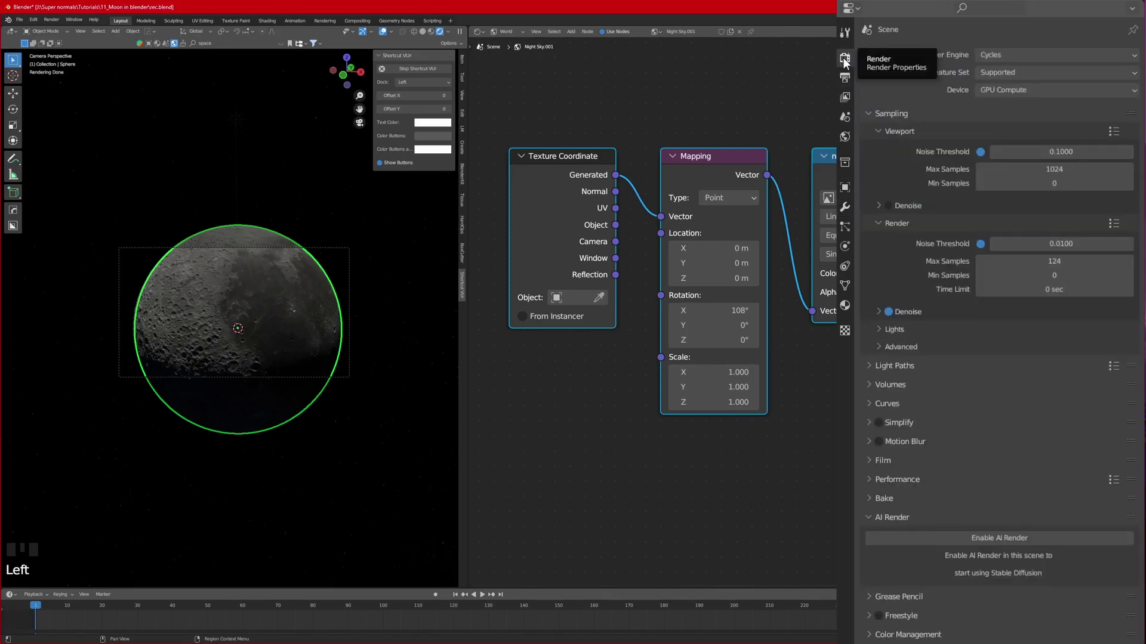
drag(1017, 73, 1033, 104)
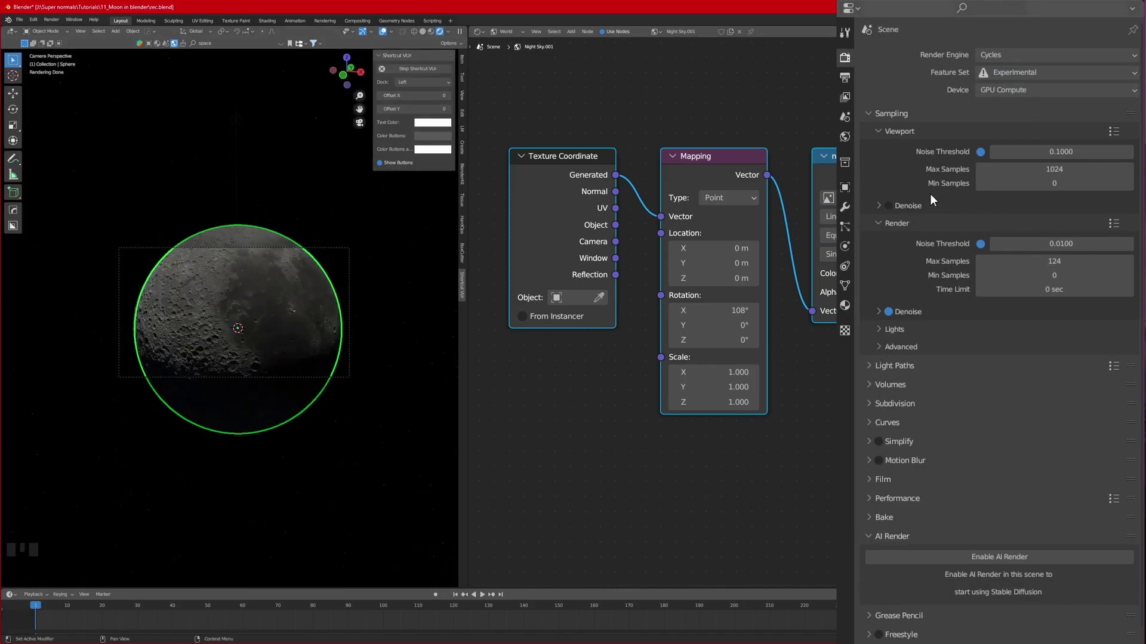
Enable Adaptive Subdivision on the sphere's Subdivision modifier at dicing scale 1.00.
click(847, 206)
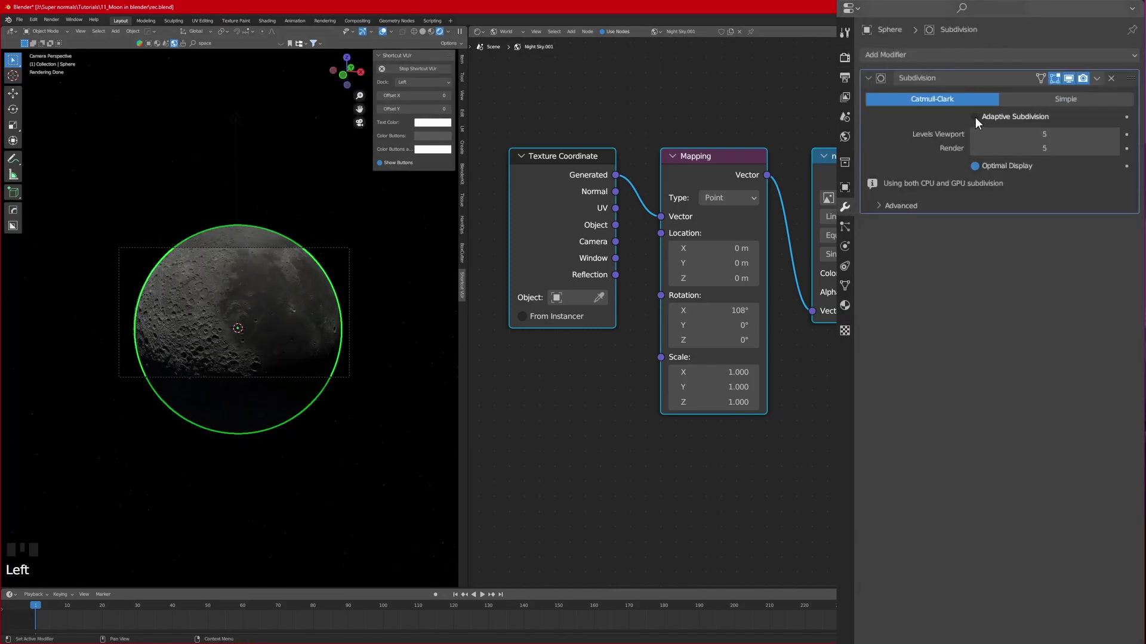
click(977, 119)
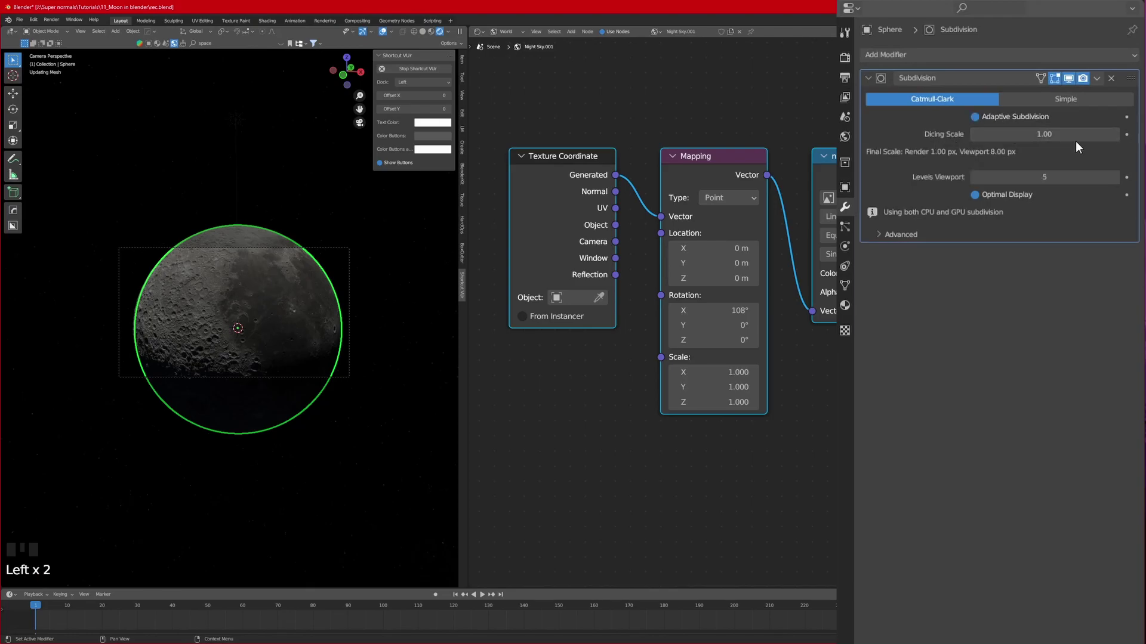
scroll(down, 3)
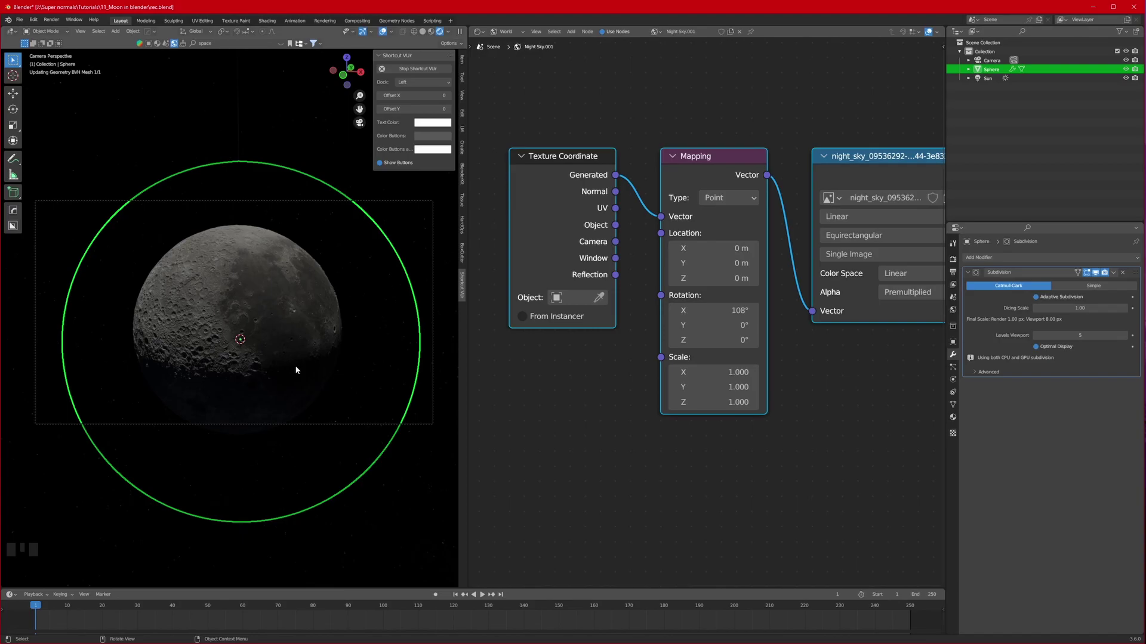
Test-render the close-up cratered moon with adaptive subdivision before raising Dicing Scale to 8.
drag(52, 22, 581, 271)
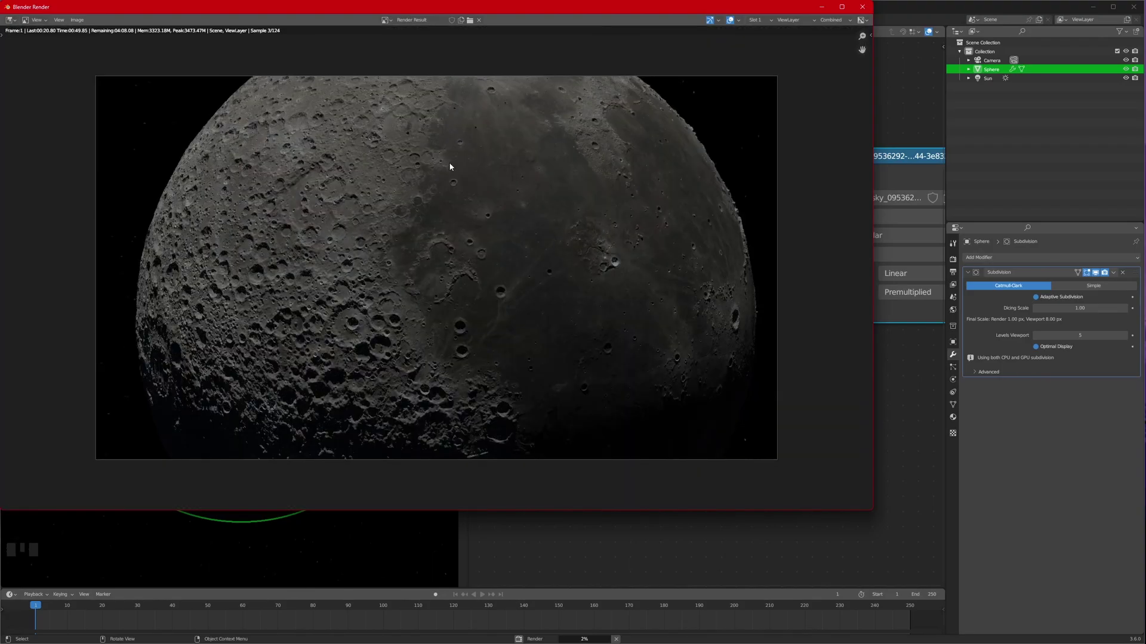
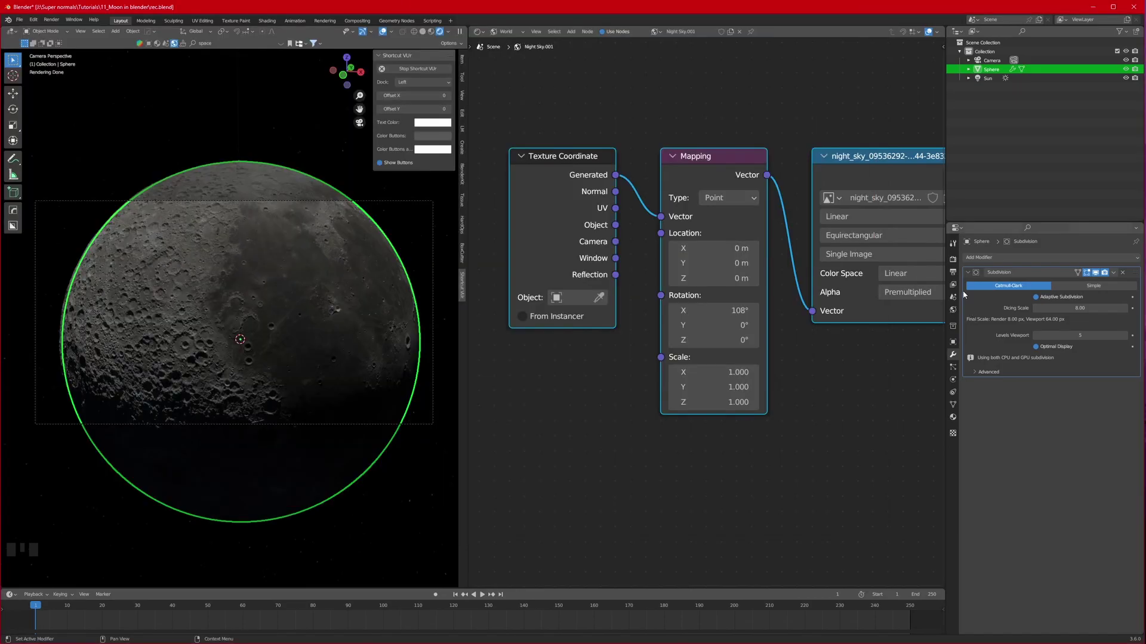
Enlarge the Properties editor and show the Cycles render sampling settings.
click(959, 274)
click(957, 263)
scroll(down, 3)
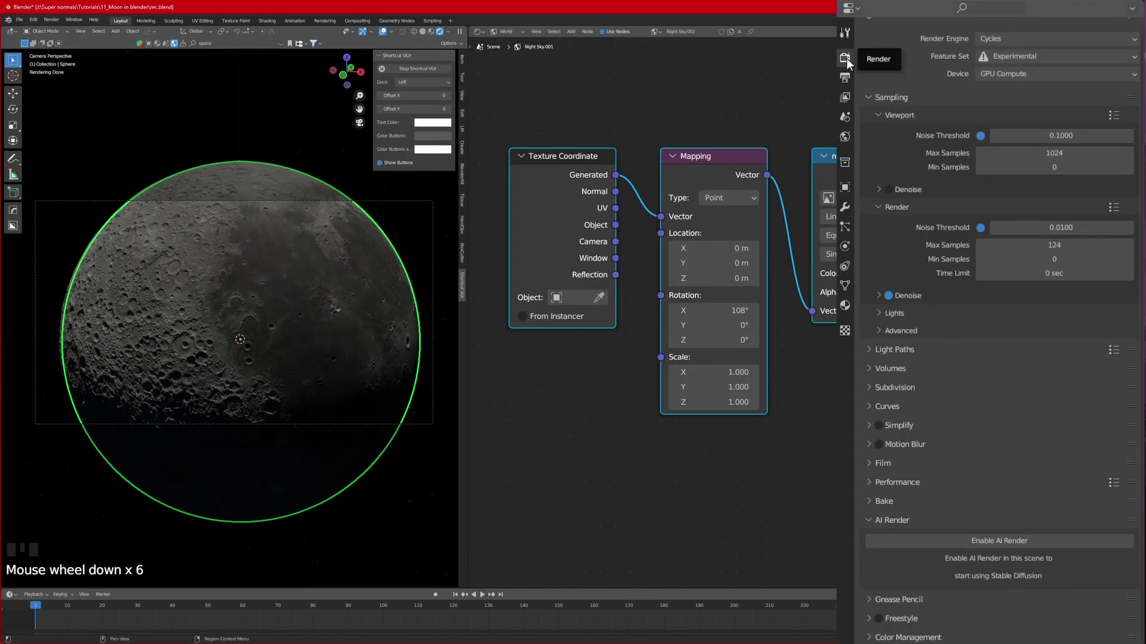
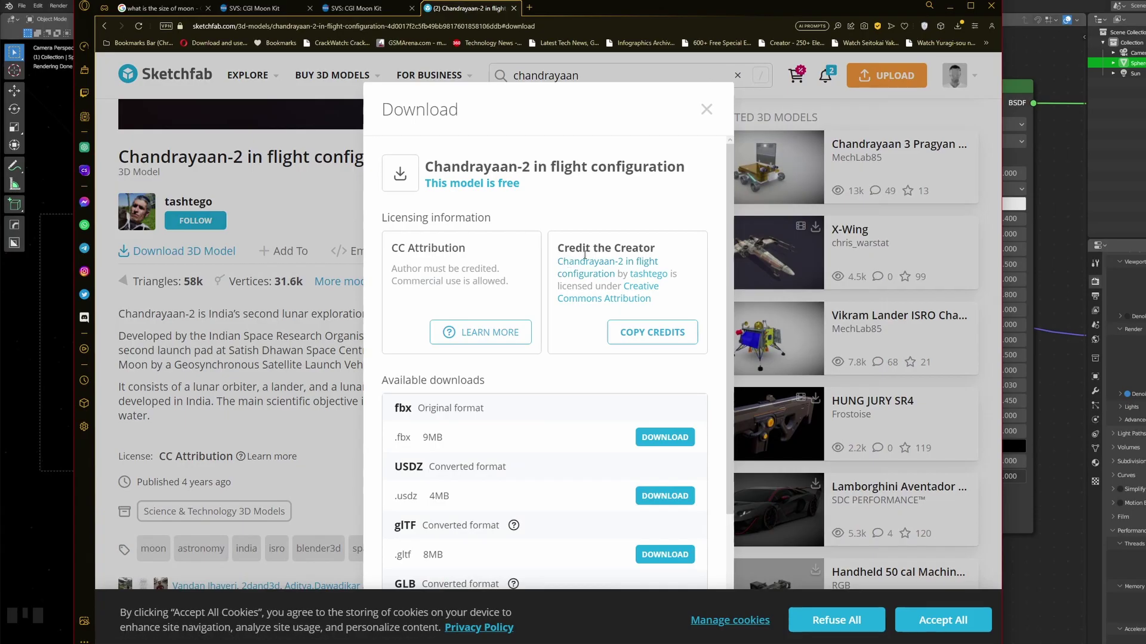
Return to the Blender moon scene after listing the Chandrayaan-2 model's download formats.
click(251, 248)
Add a Bezier circle and, from top view, scale it up to ring the moon.
scroll(up, 3)
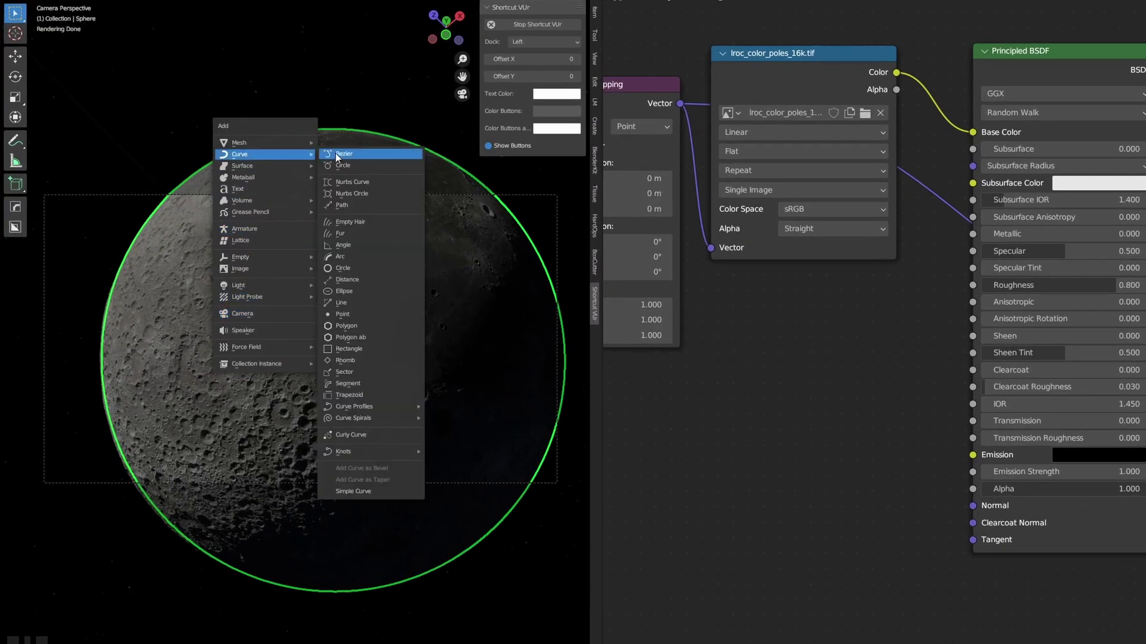
key(shift+a)
scroll(down, 3)
key(KP_7)
scroll(down, 3)
key(s)
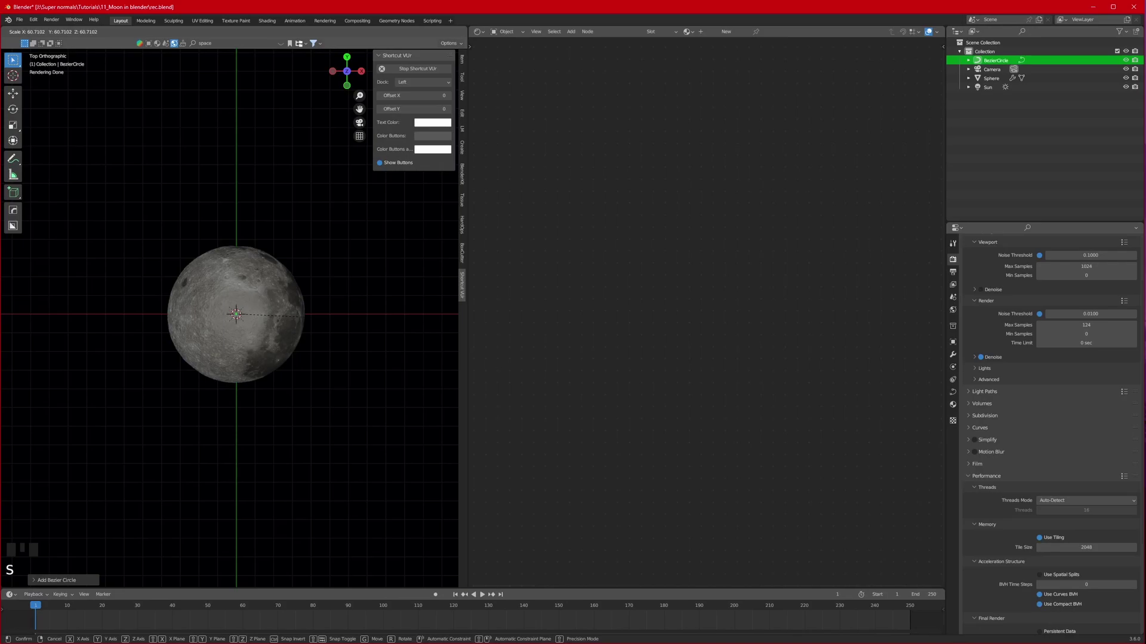
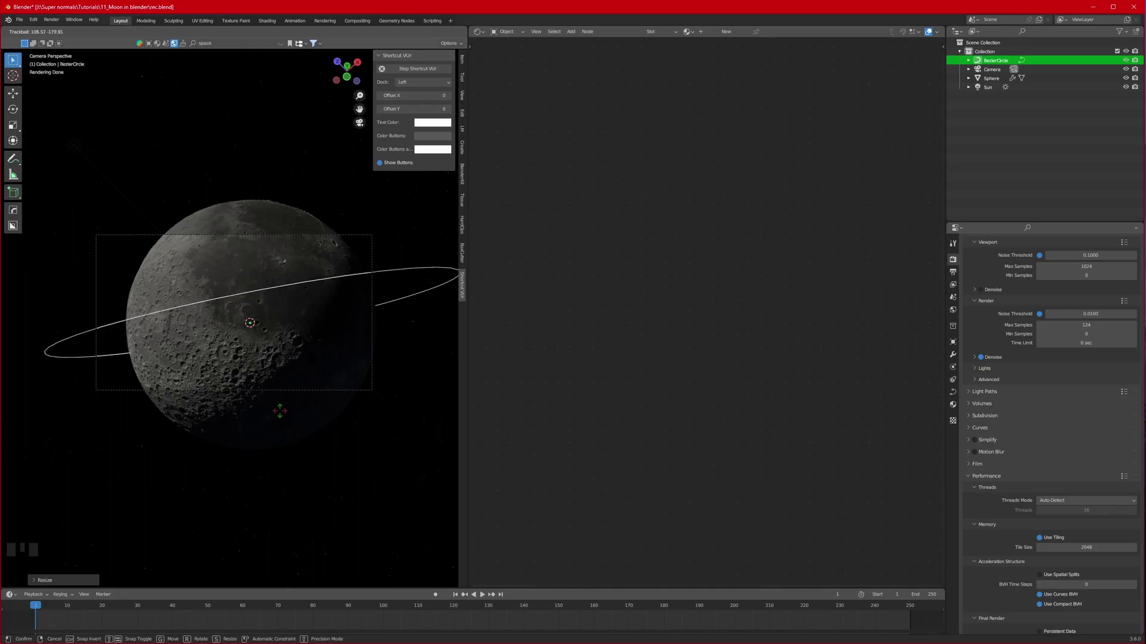
Tilt the orbit circle into an inclined plane crossing the moon edge-on.
key(r)
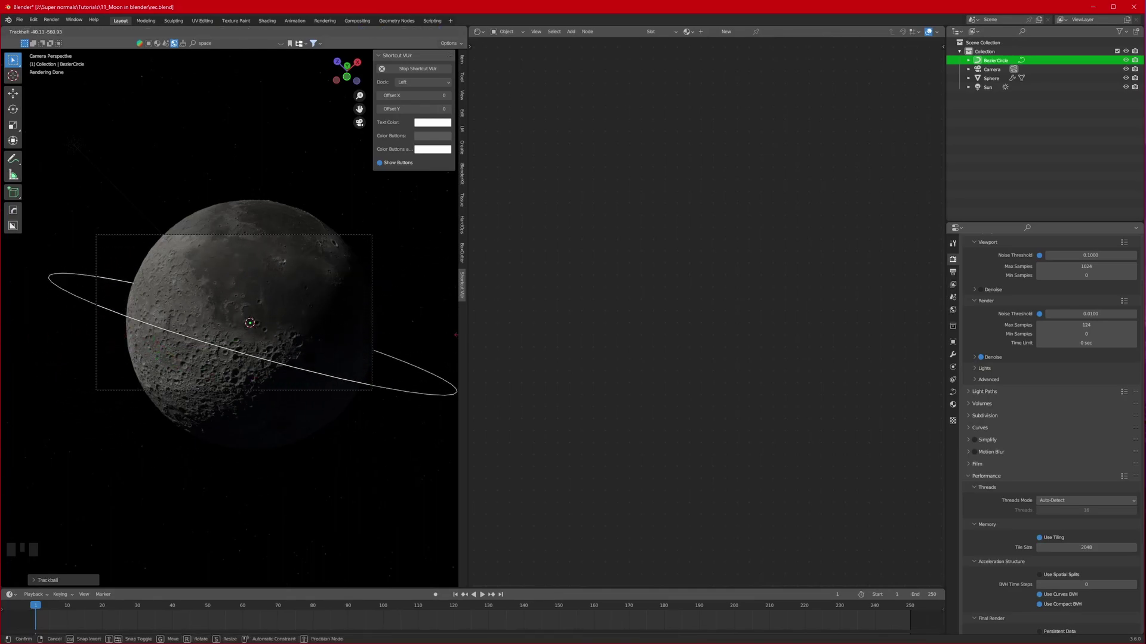
key(s)
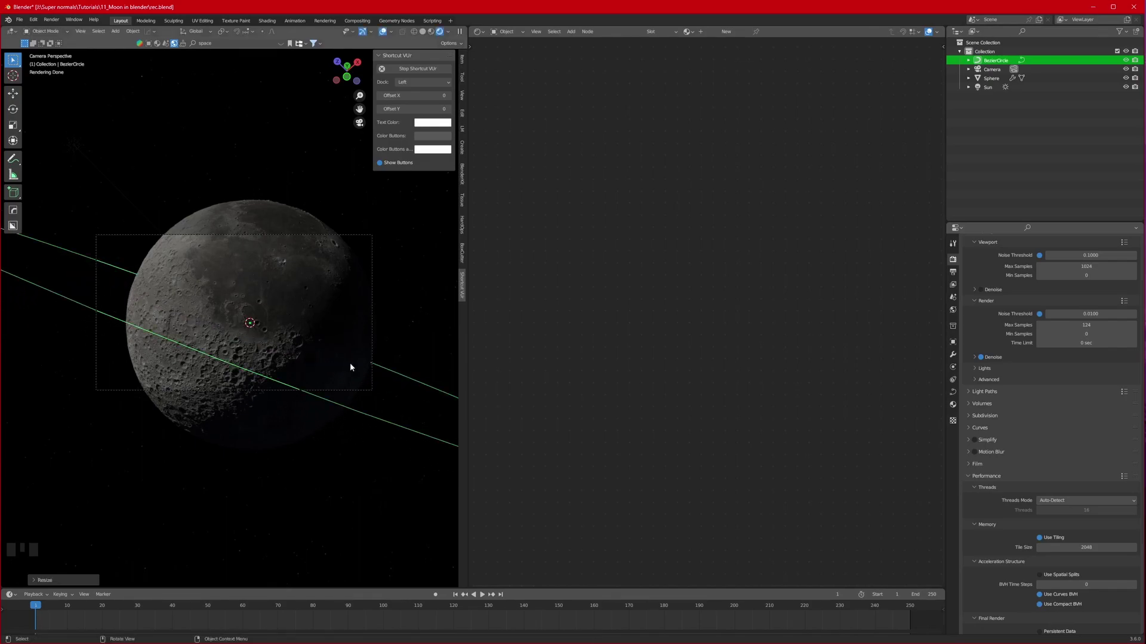
key(g)
key(r)
key(s)
key(g)
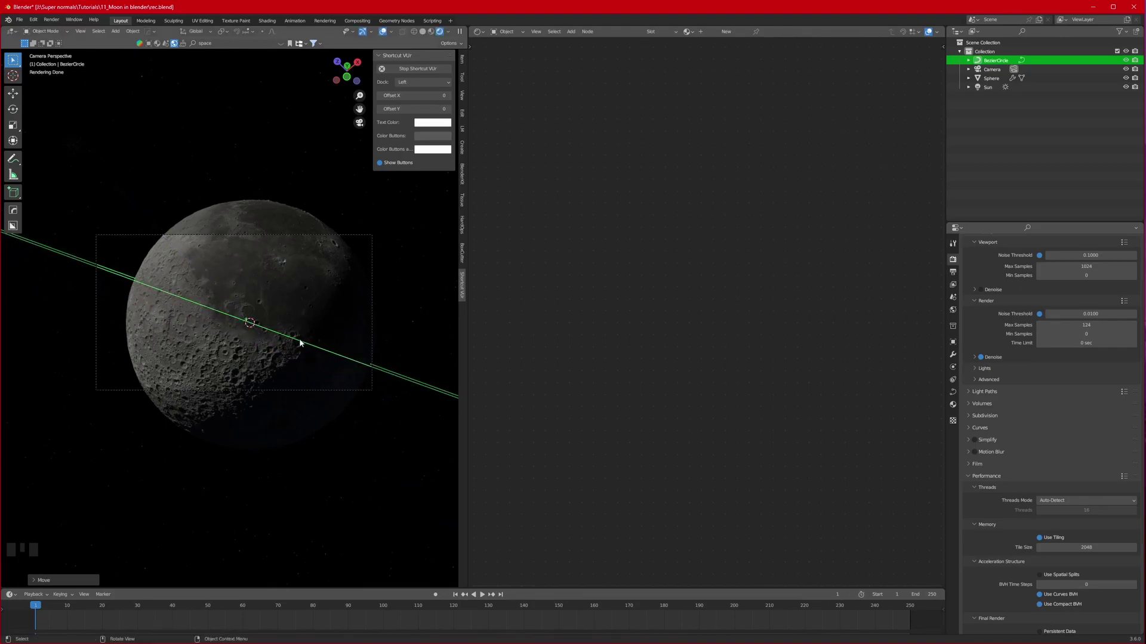
key(r)
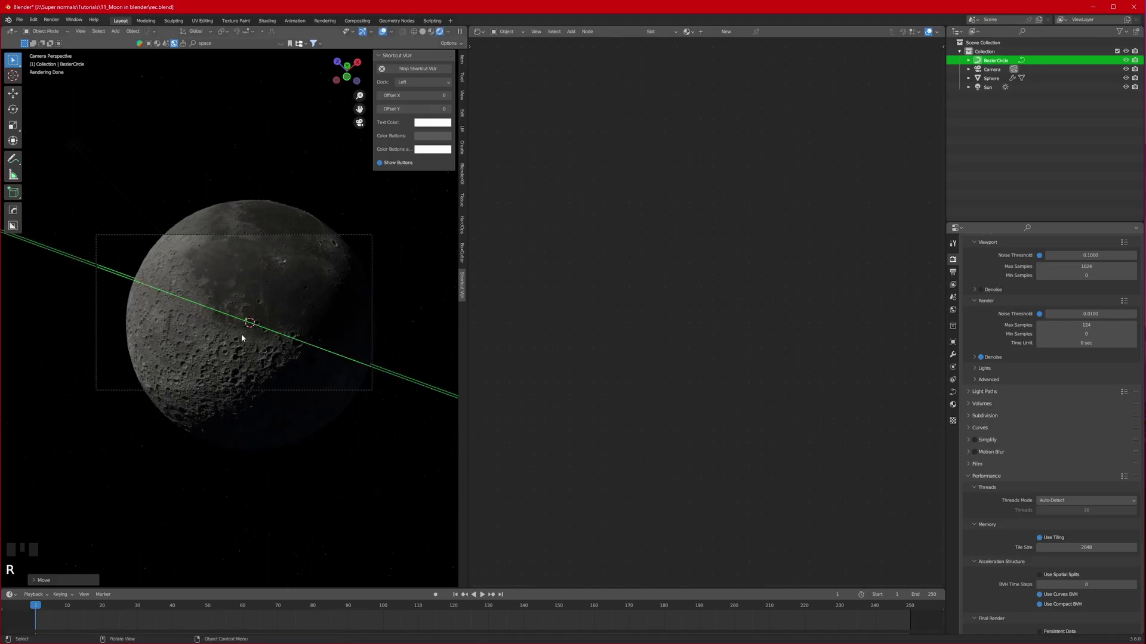
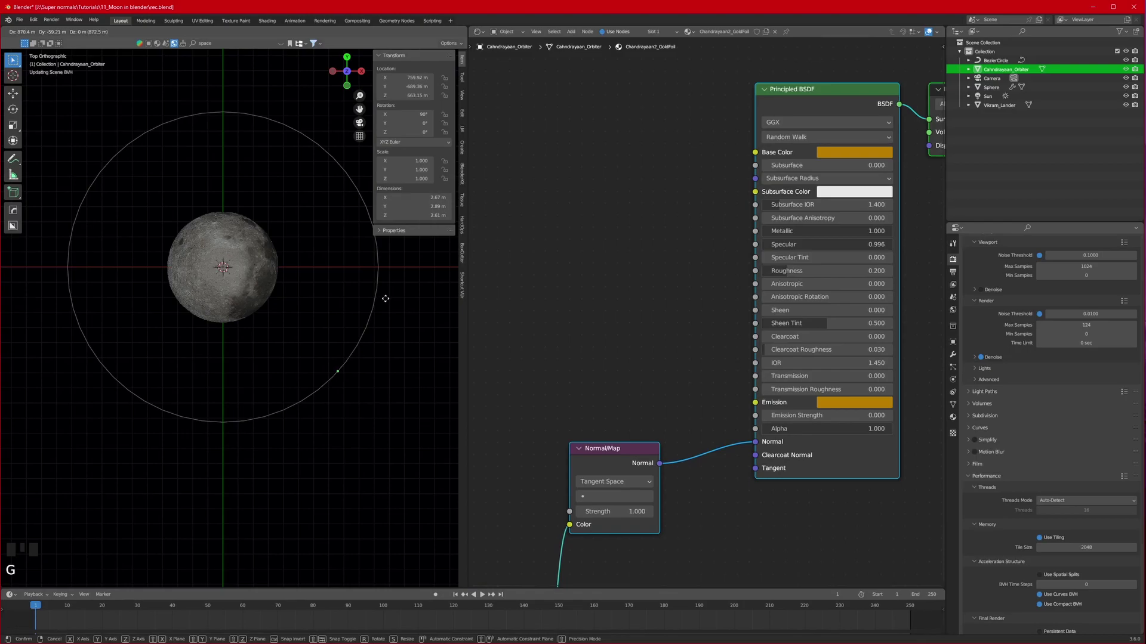
Move the orbiter to the circle's edge in top view, then lower it onto the ring from front view.
key(g)
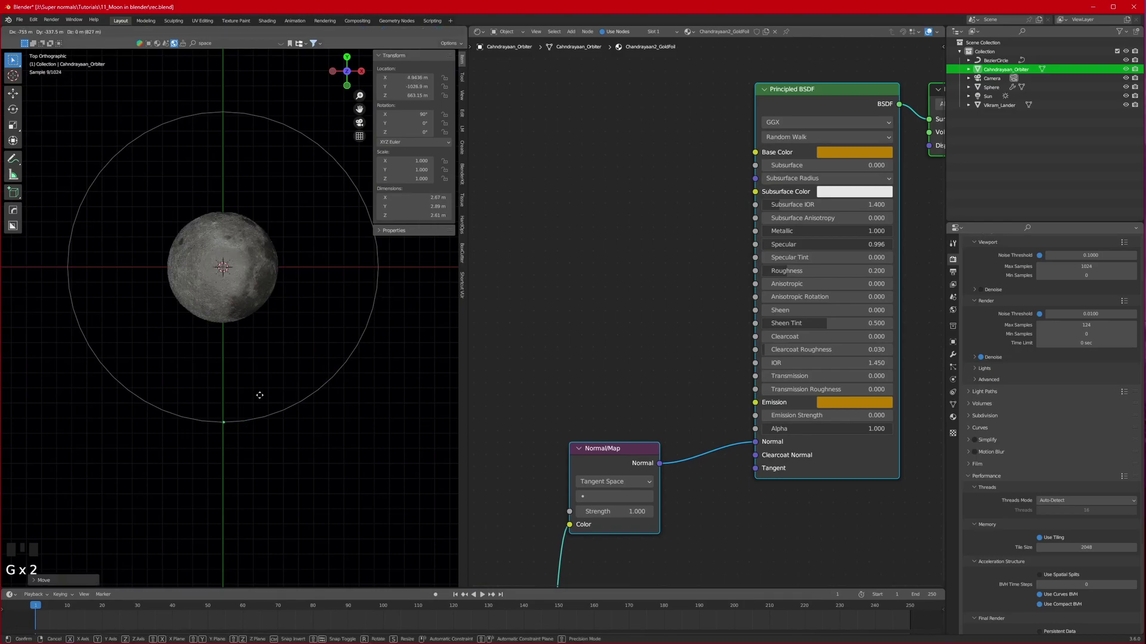
key(g)
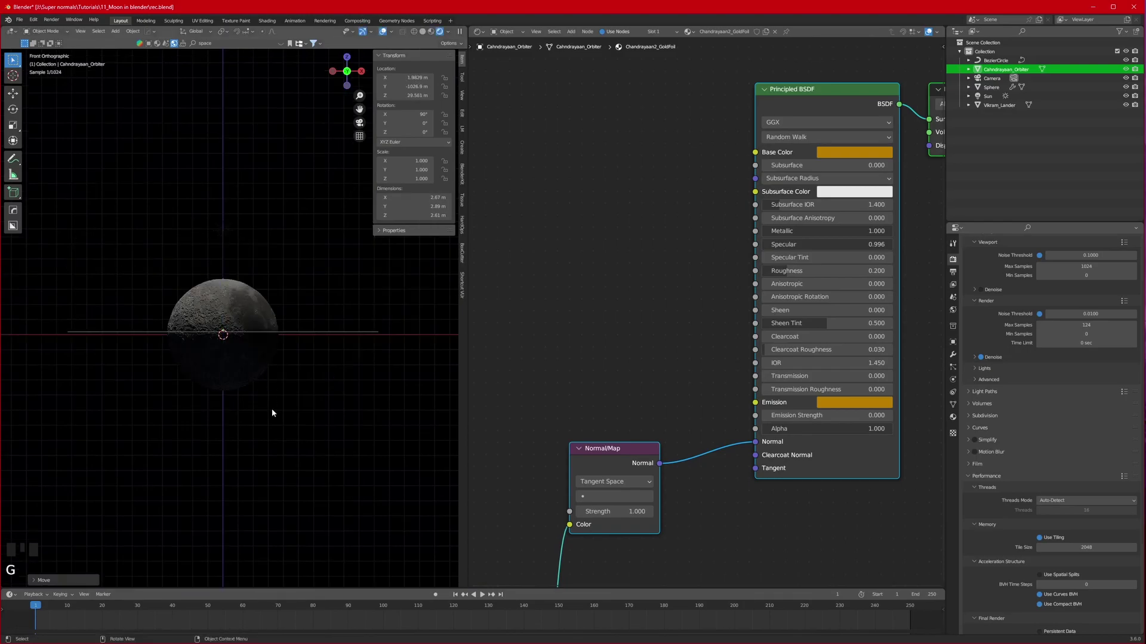
scroll(up, 3)
scroll(up, 3)
key(g)
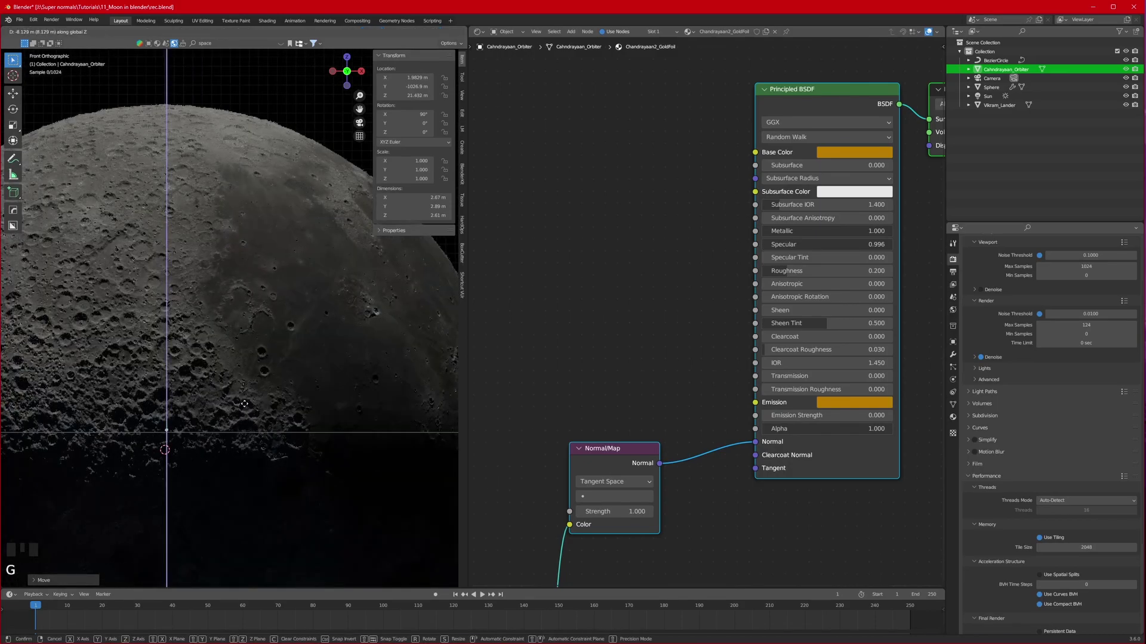
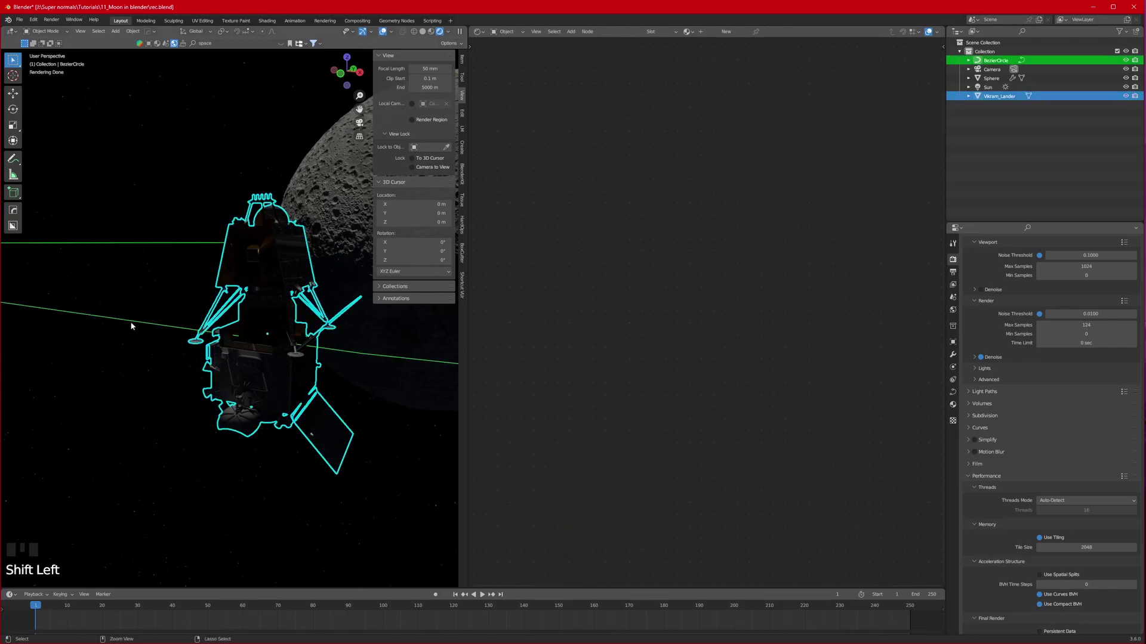
Parent to the orbit curve with Follow path animation, then rotate the lander about Z to align with it.
key(ctrl+p)
click(134, 323)
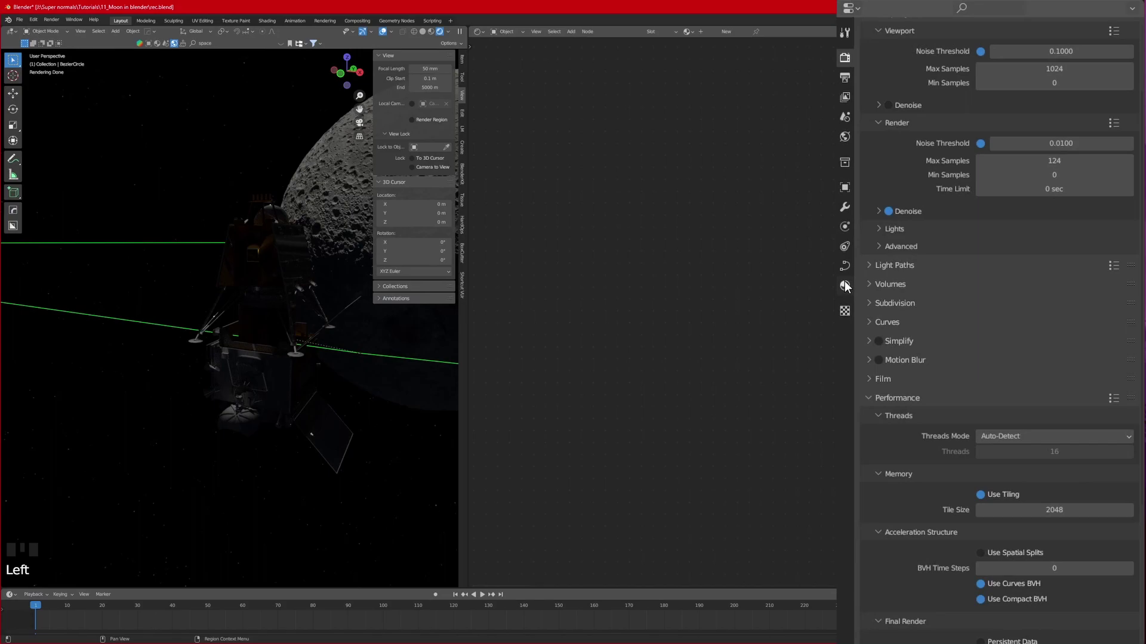
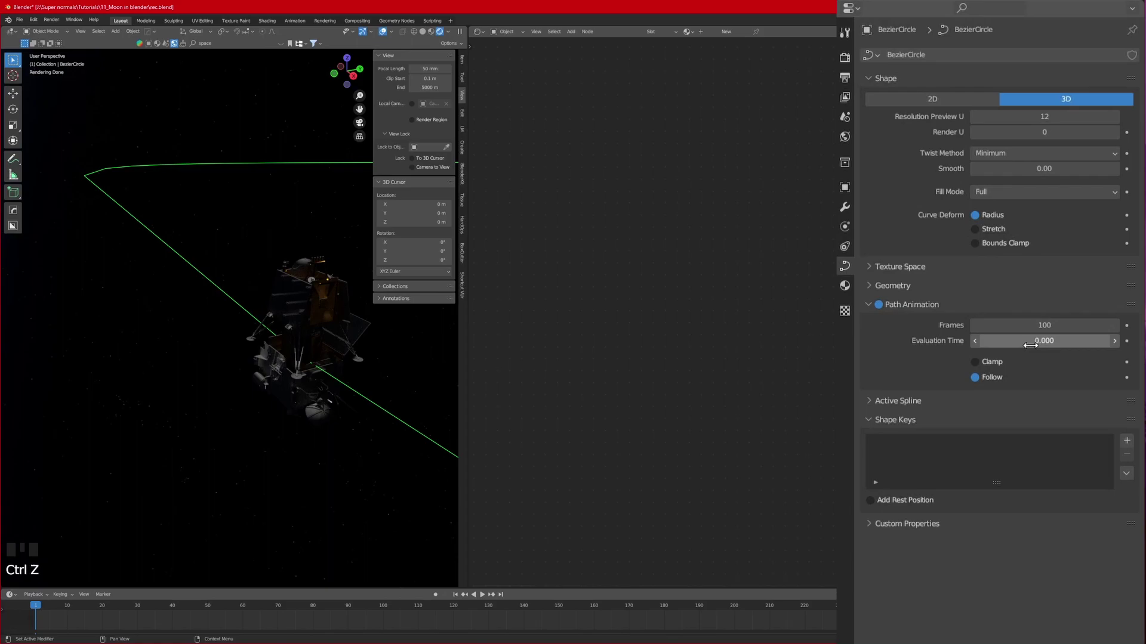
click(978, 365)
key(r)
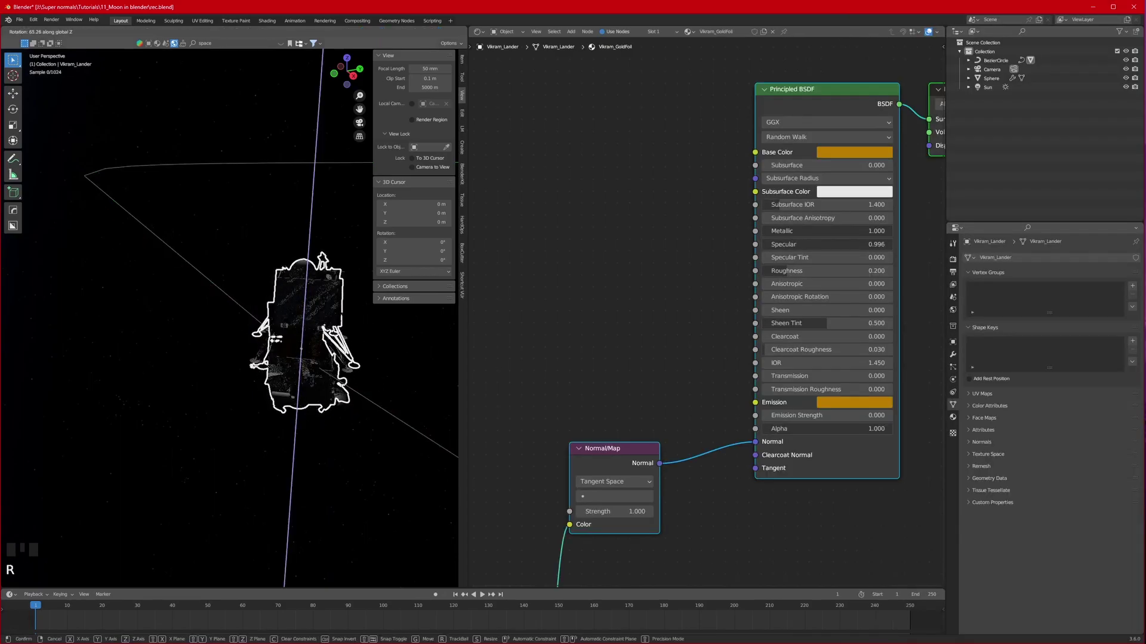